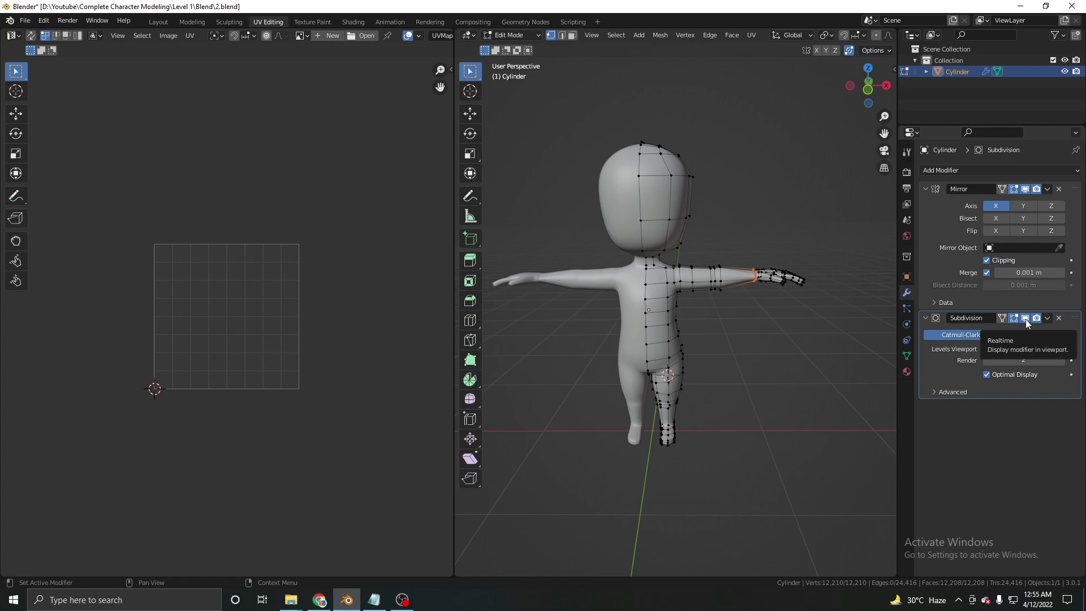
# Step: Turn off the Subdivision modifier's viewport display to see the raw cage mesh
pyautogui.click(1028, 322)
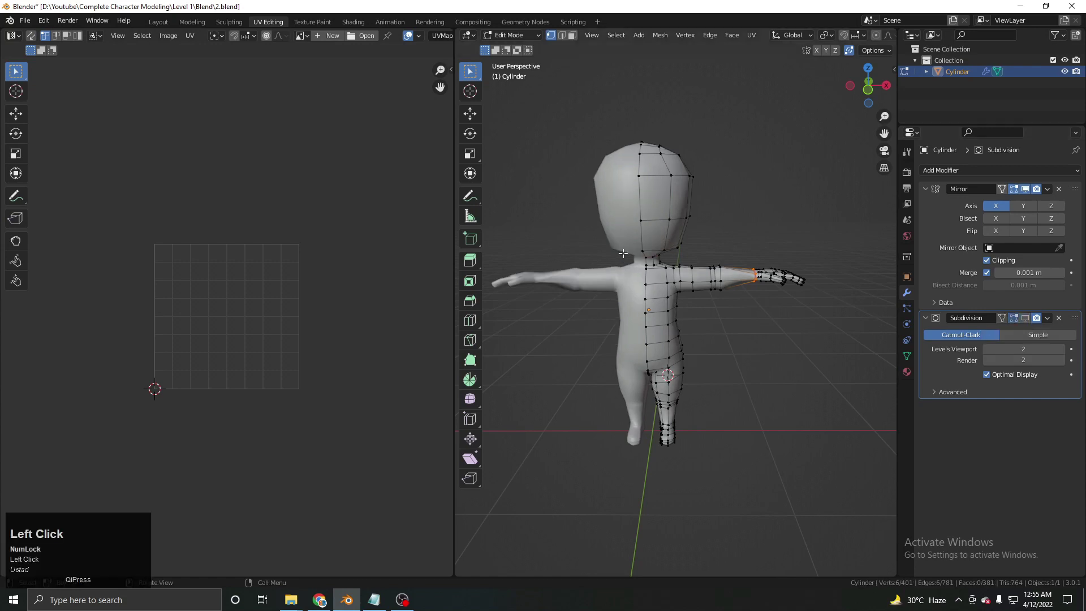
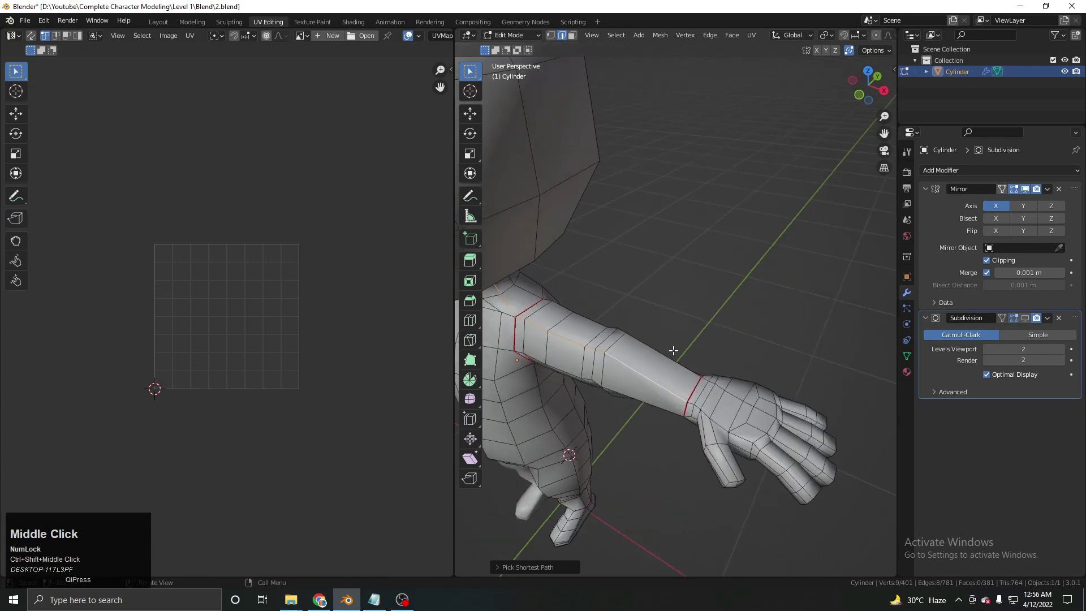
# Step: Mark the selected arm edge loops as seams via the edge operations
pyautogui.press('ctrl+e')
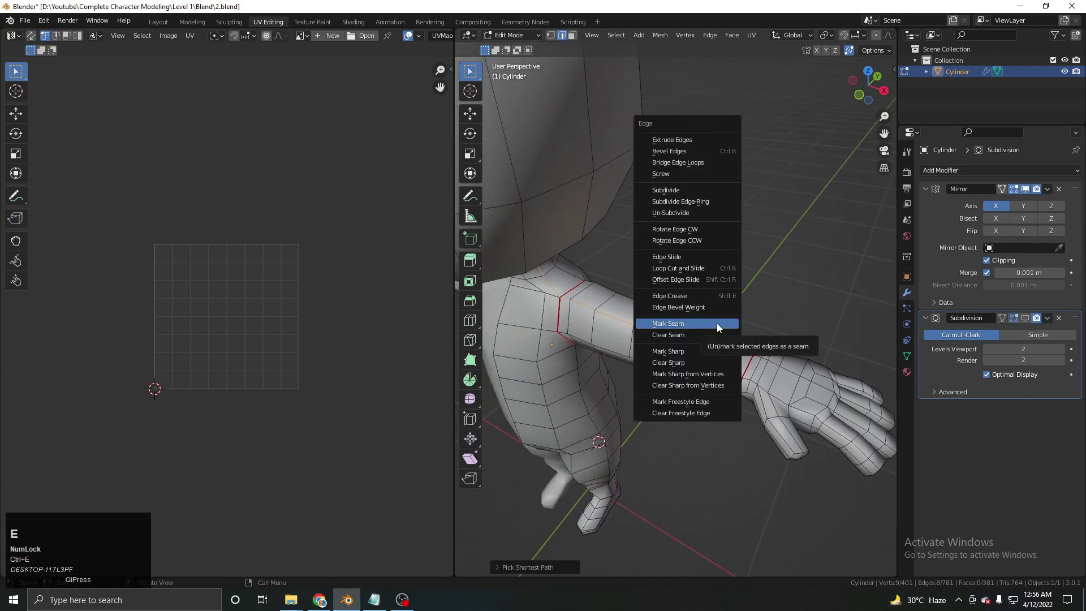
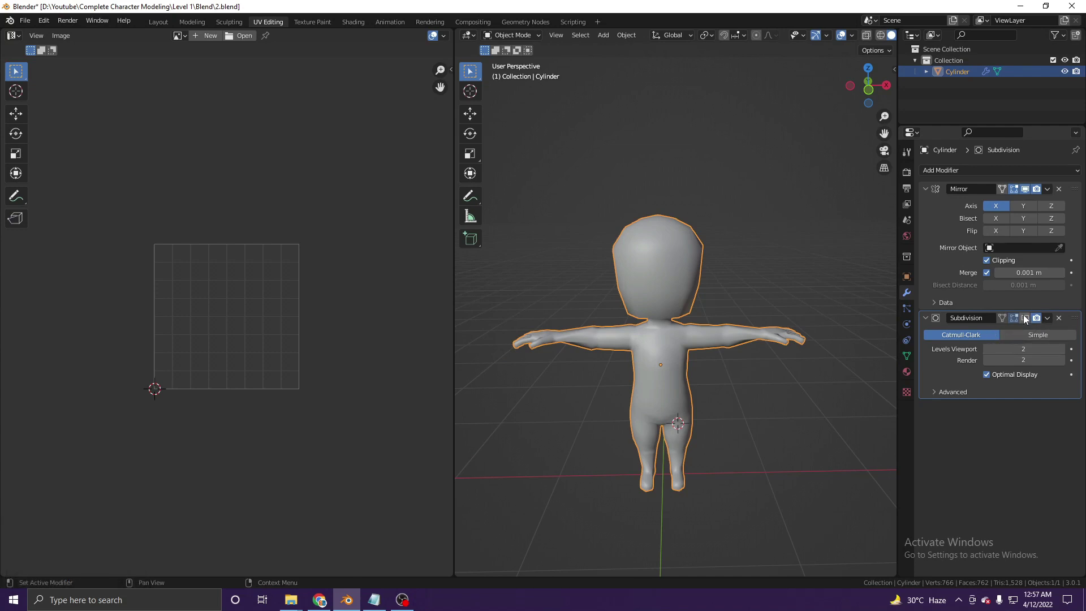
# Step: Re-enable the Subdivision modifier's viewport display and inspect the smoothed character
pyautogui.click(763, 355)
pyautogui.middleClick(687, 347)
pyautogui.press('z')
pyautogui.middleClick(693, 359)
pyautogui.scroll(3)
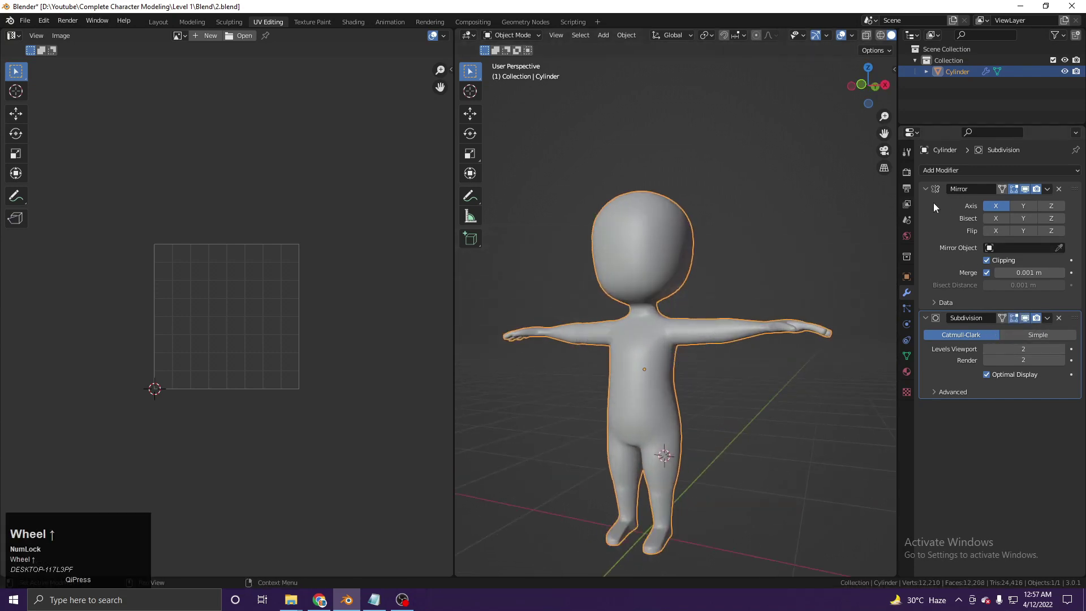
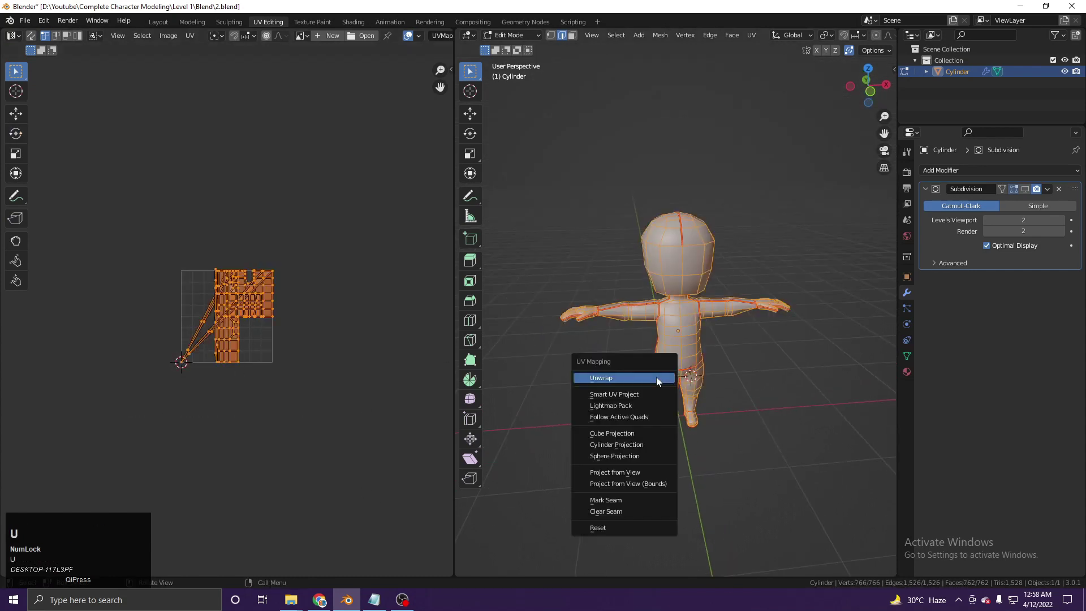
# Step: Unwrap the seamed mesh into UV islands and return to Object Mode for applying transforms
pyautogui.click(660, 380)
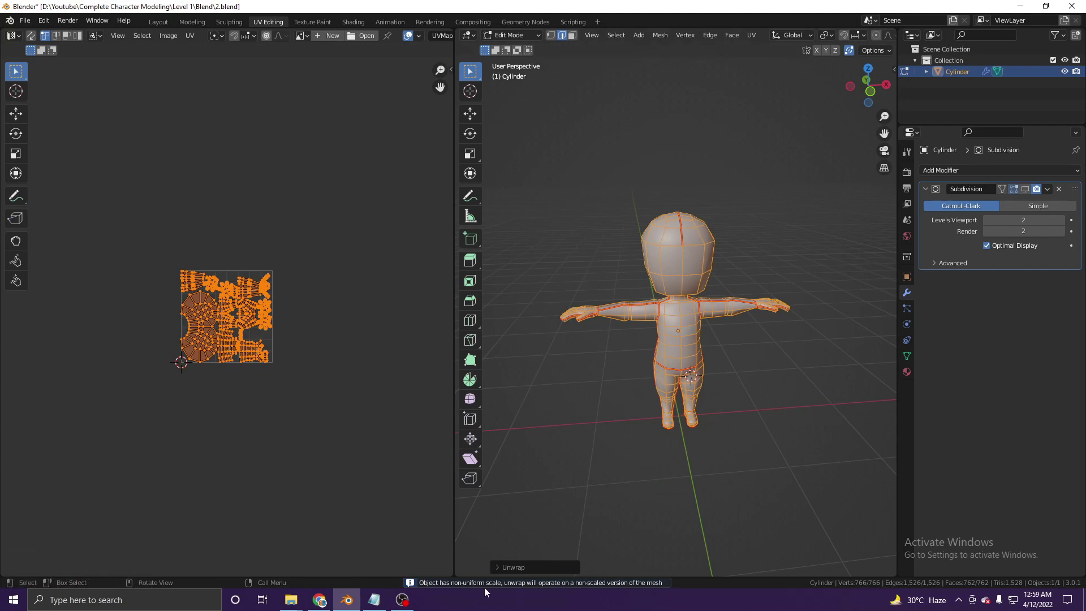
pyautogui.press('Tab')
pyautogui.press('ctrl+a')
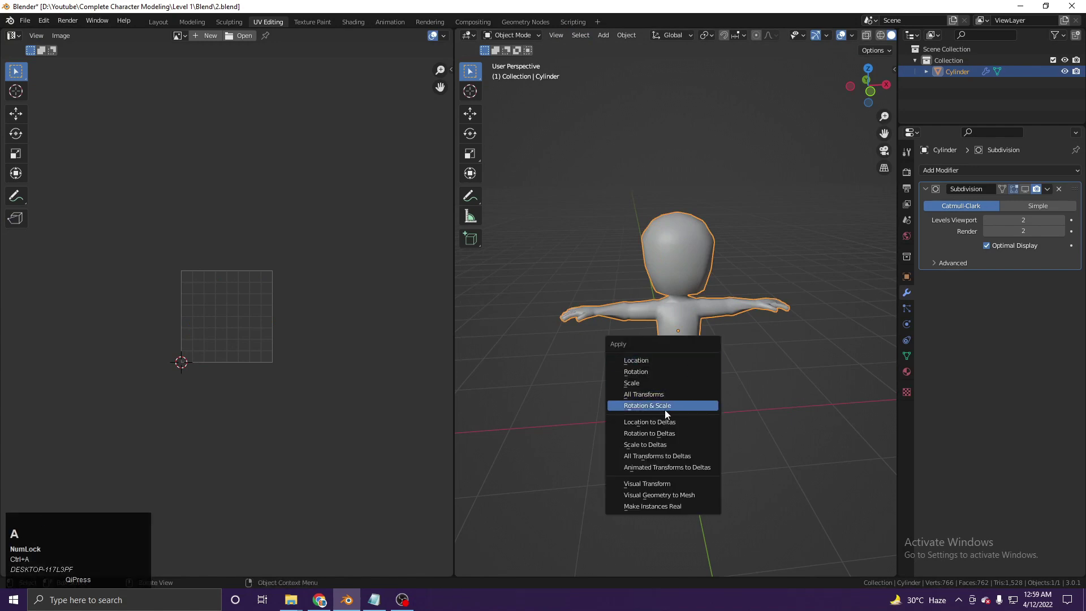
# Step: Apply the character object's Rotation & Scale transforms
pyautogui.click(649, 413)
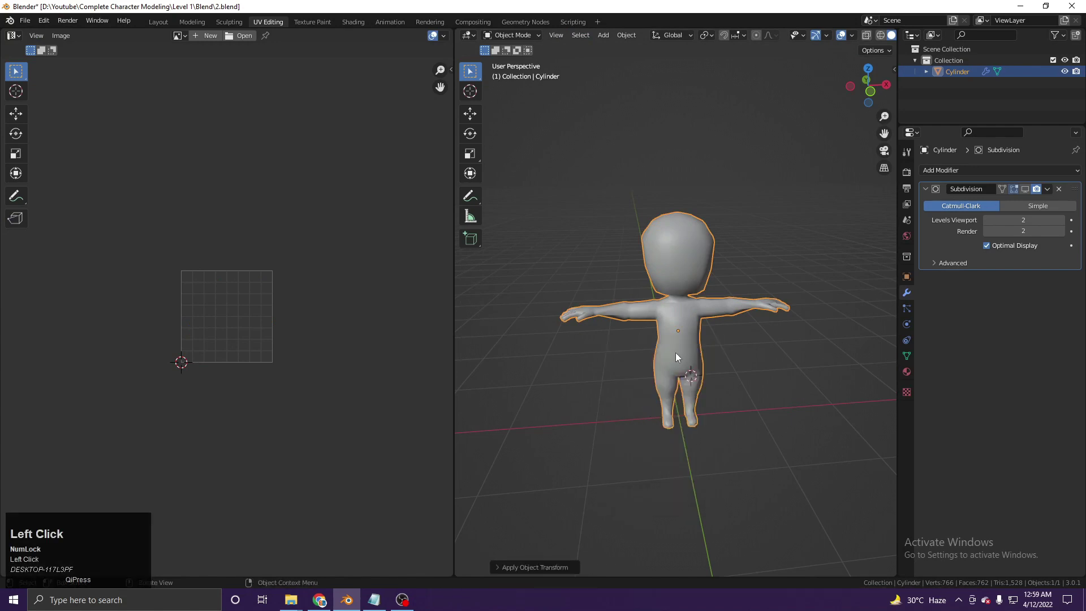
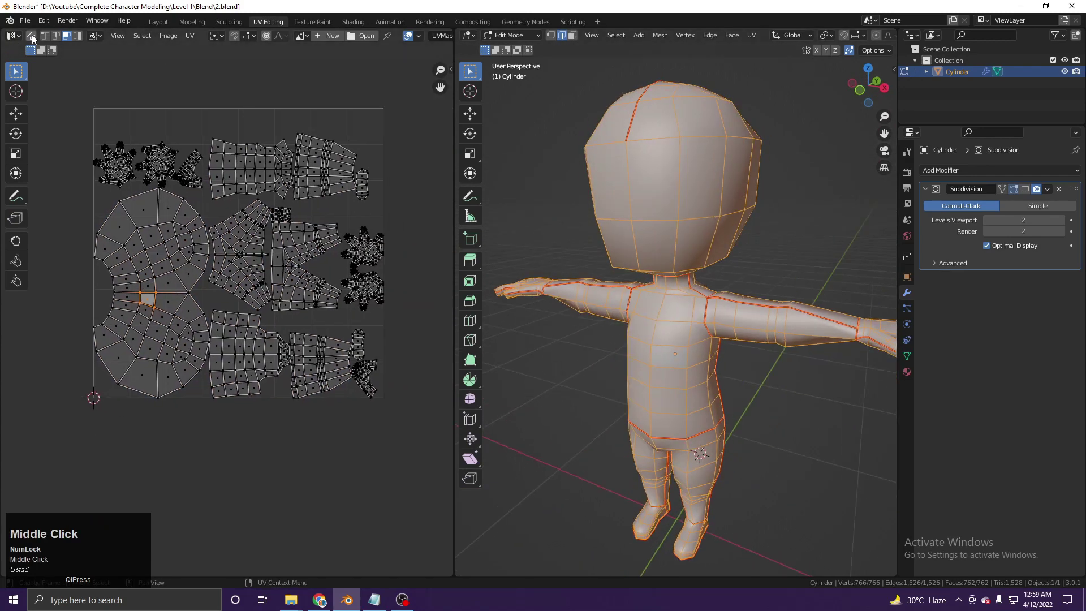
# Step: Enable UV Sync Selection so UV picks follow the mesh selection
pyautogui.click(121, 215)
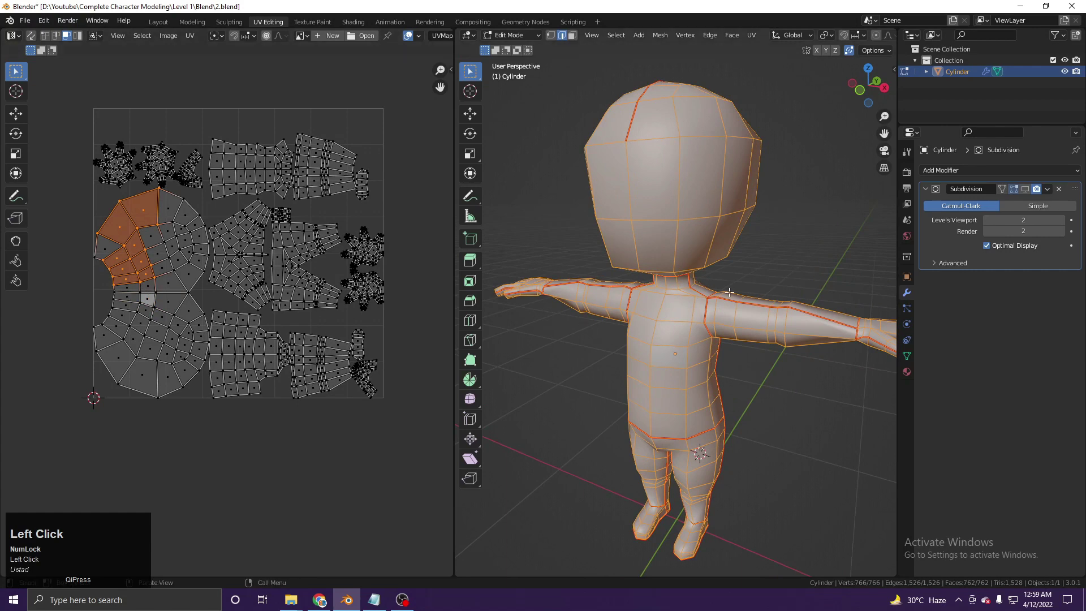
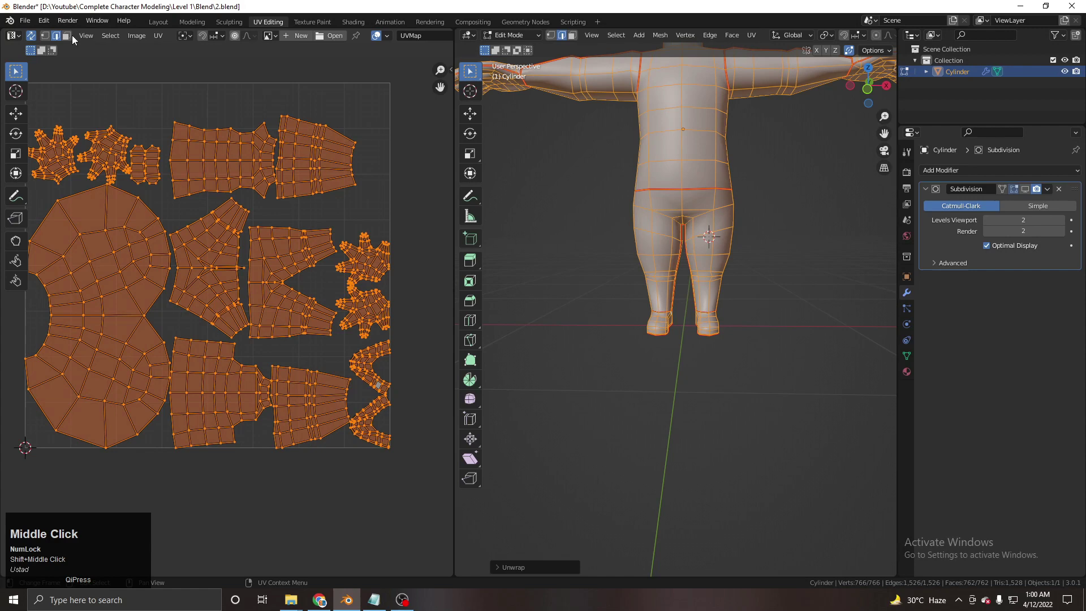
# Step: Inspect the feet's UV islands in the UV Editor
pyautogui.click(70, 39)
pyautogui.middleClick(151, 157)
pyautogui.scroll(3)
pyautogui.middleClick(269, 258)
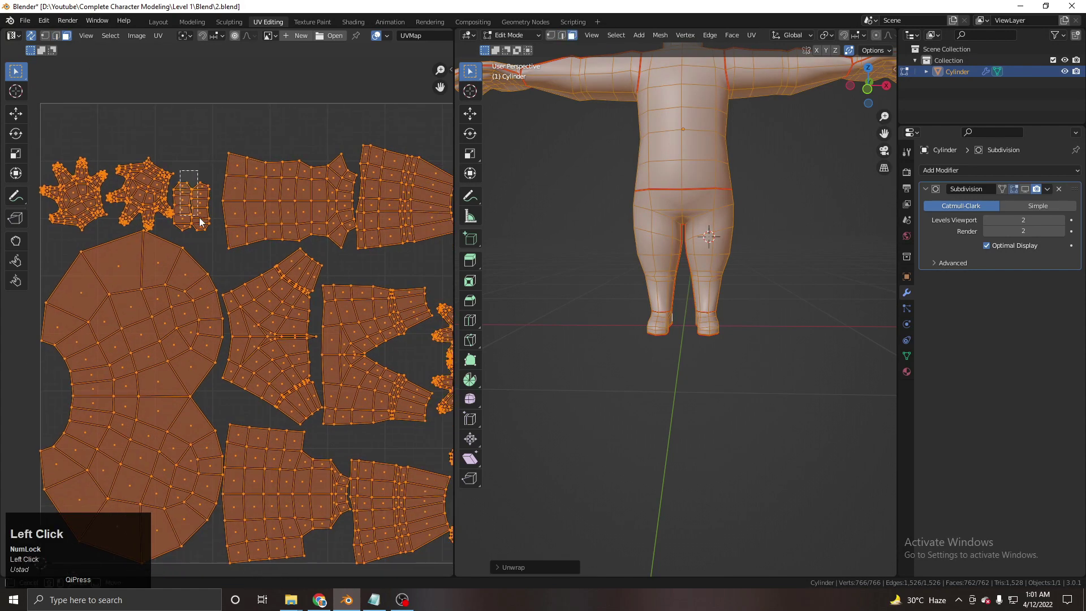
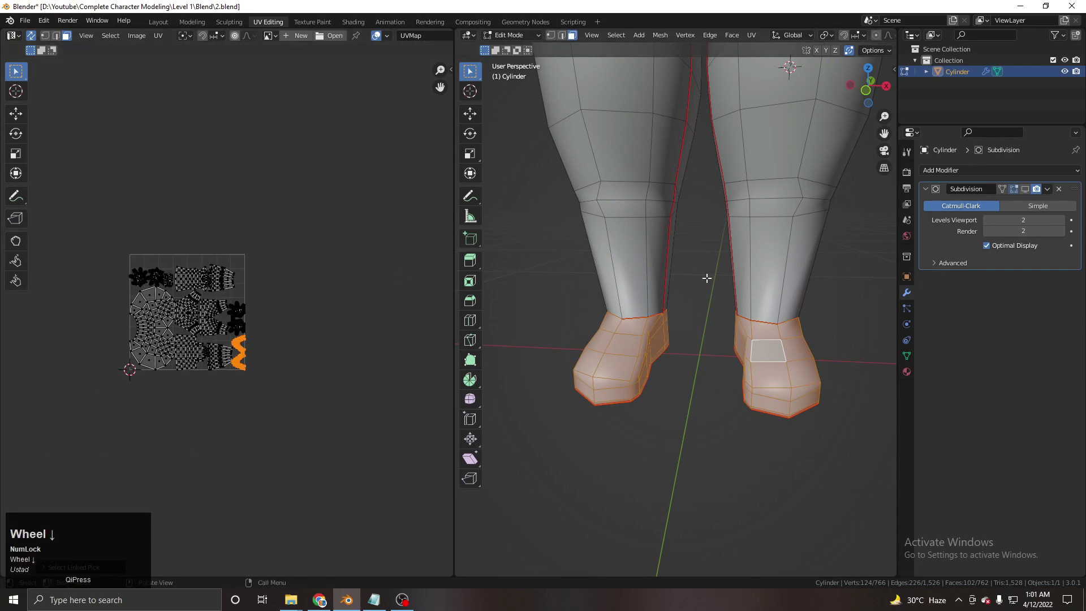
pyautogui.scroll(-3)
pyautogui.scroll(3)
# Step: Reselect the entire mesh and bring up the UV menu
pyautogui.press('a')
pyautogui.scroll(3)
pyautogui.middleClick(210, 211)
pyautogui.click(153, 39)
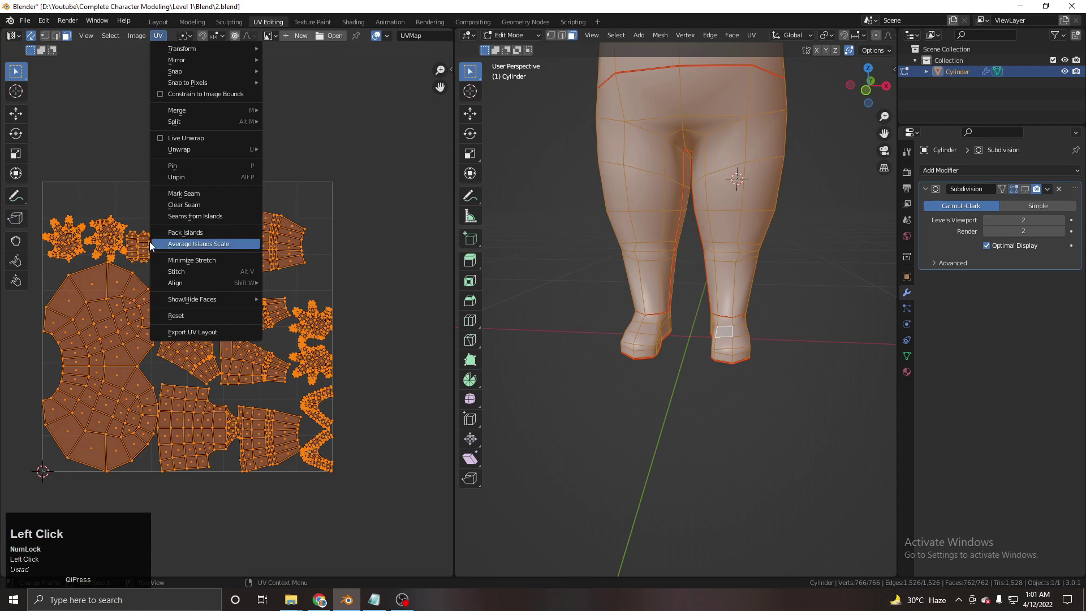
# Step: Run Average Islands Scale then Pack Islands so the UVs fill the texture square
pyautogui.click(163, 41)
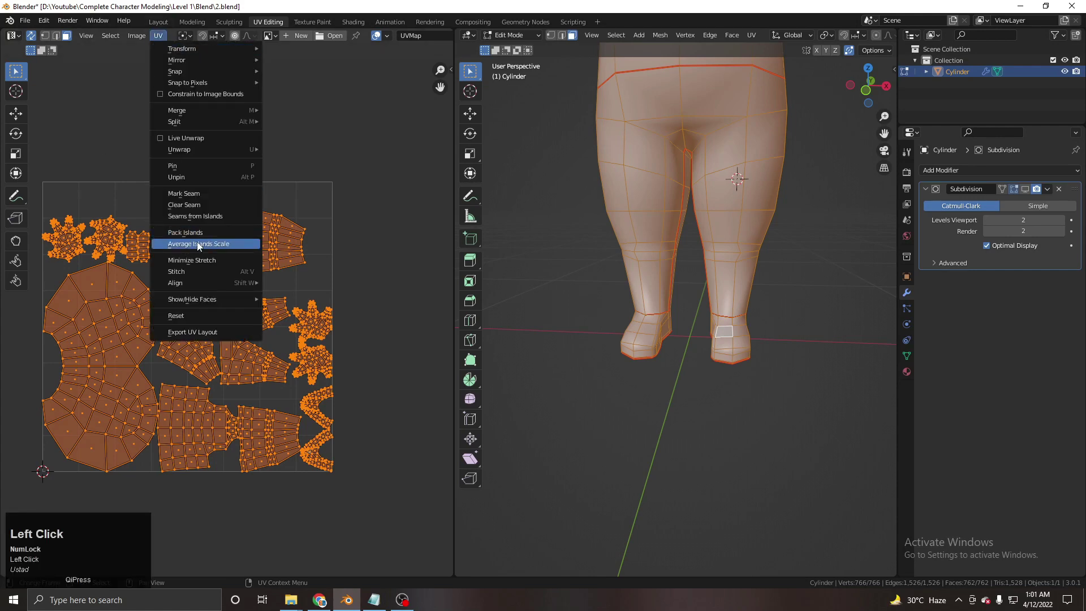
pyautogui.click(223, 248)
pyautogui.scroll(3)
pyautogui.middleClick(212, 381)
pyautogui.scroll(3)
pyautogui.scroll(-3)
pyautogui.click(159, 38)
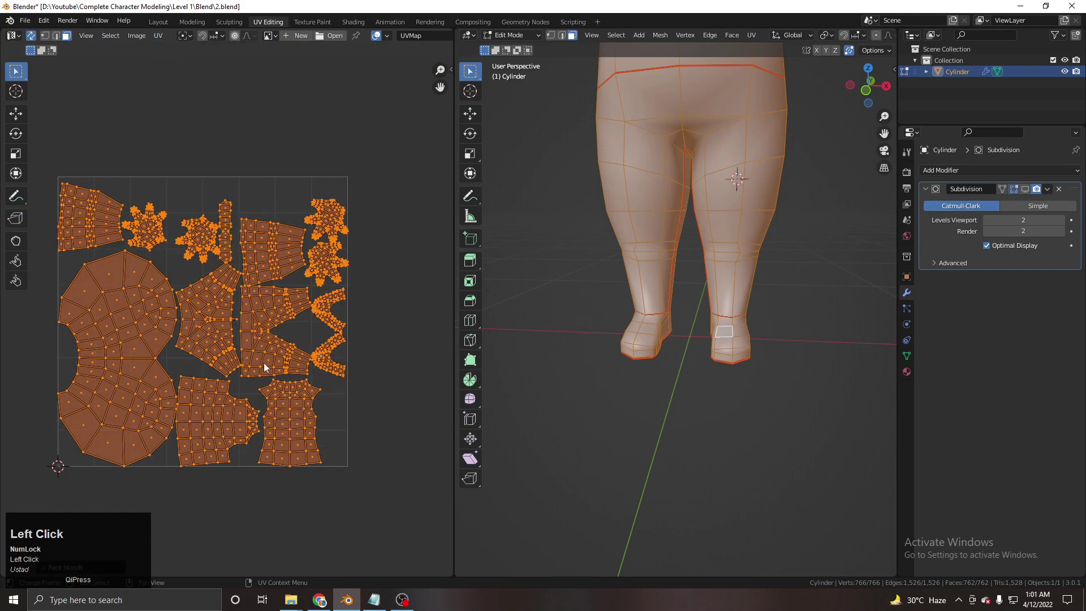
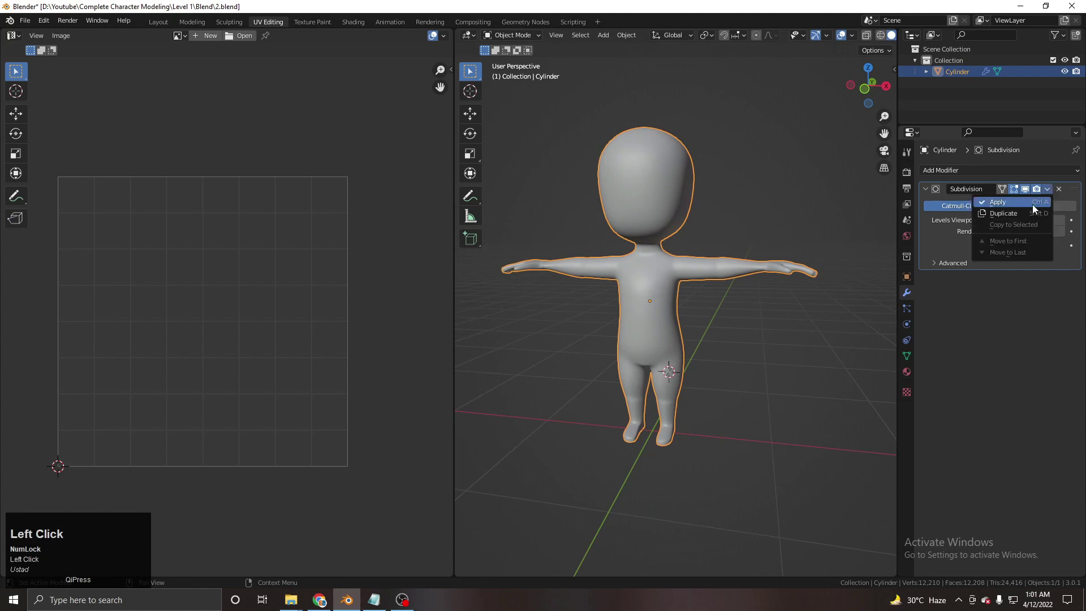
# Step: Select the whole subdivided mesh, Unwrap it, and adjust the unwrap's island layout setting
pyautogui.middleClick(756, 318)
pyautogui.press('Tab')
pyautogui.press('a')
pyautogui.press('u')
pyautogui.click(691, 248)
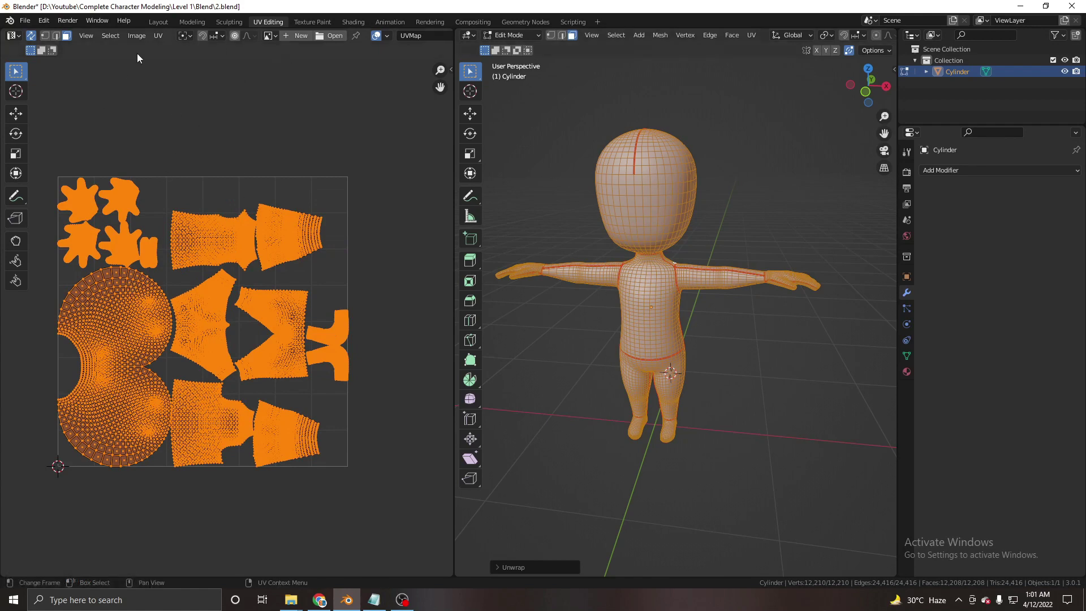
pyautogui.click(163, 39)
pyautogui.click(269, 263)
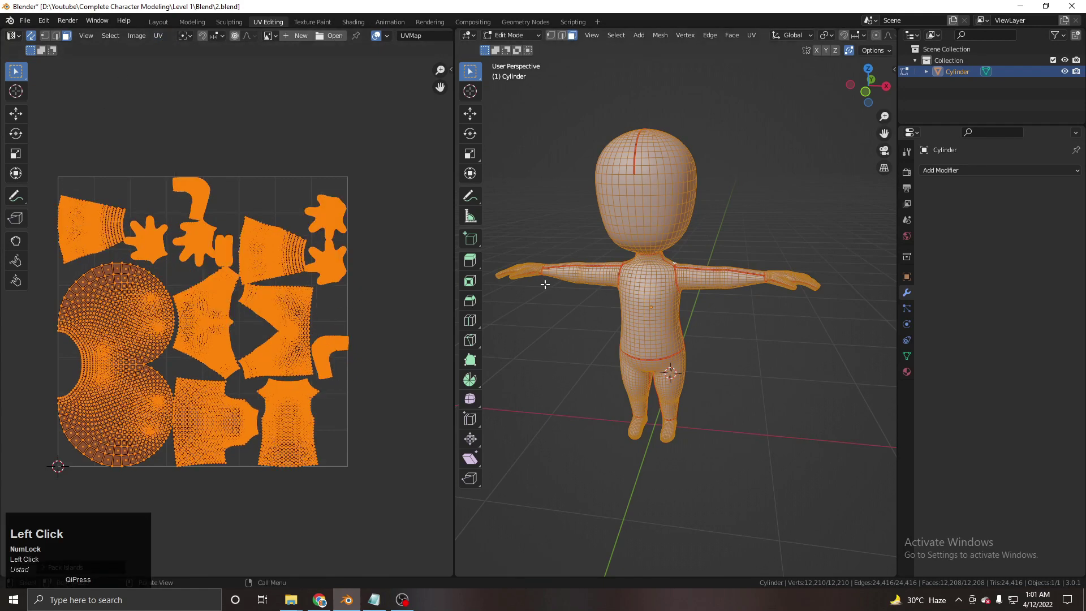
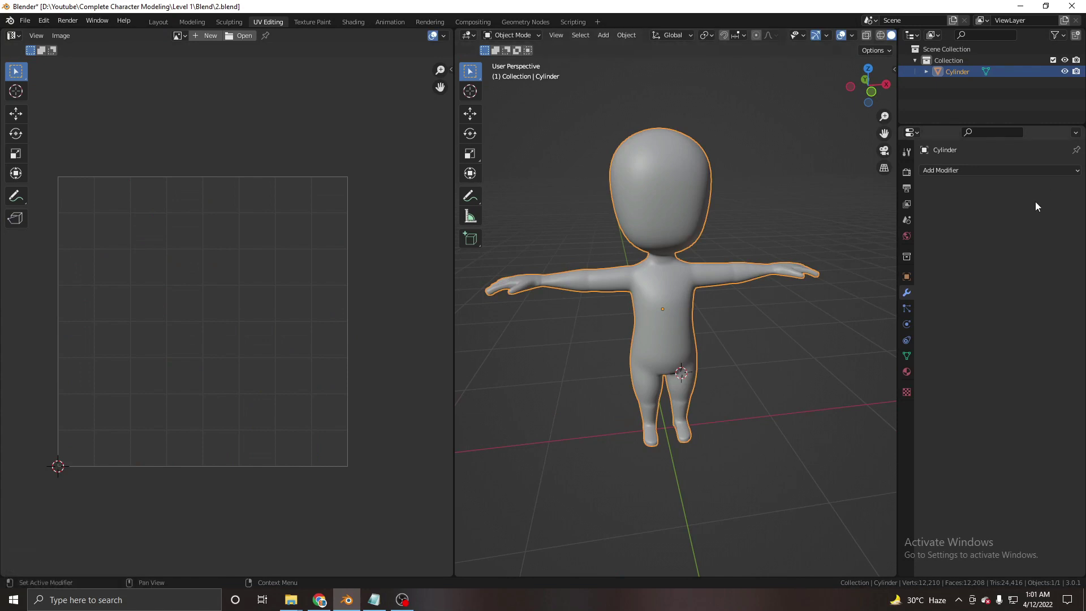
# Step: Orbit around the character and the UV layout to confirm the dense islands
pyautogui.scroll(-3)
pyautogui.middleClick(578, 393)
pyautogui.scroll(3)
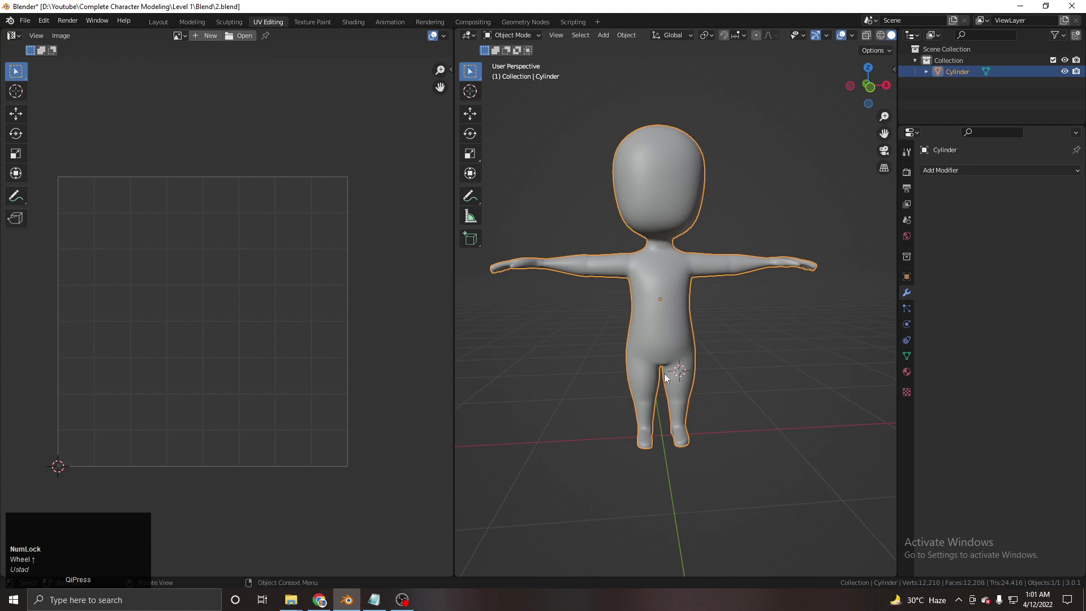
pyautogui.press('g')
pyautogui.rightClick(658, 291)
pyautogui.middleClick(712, 314)
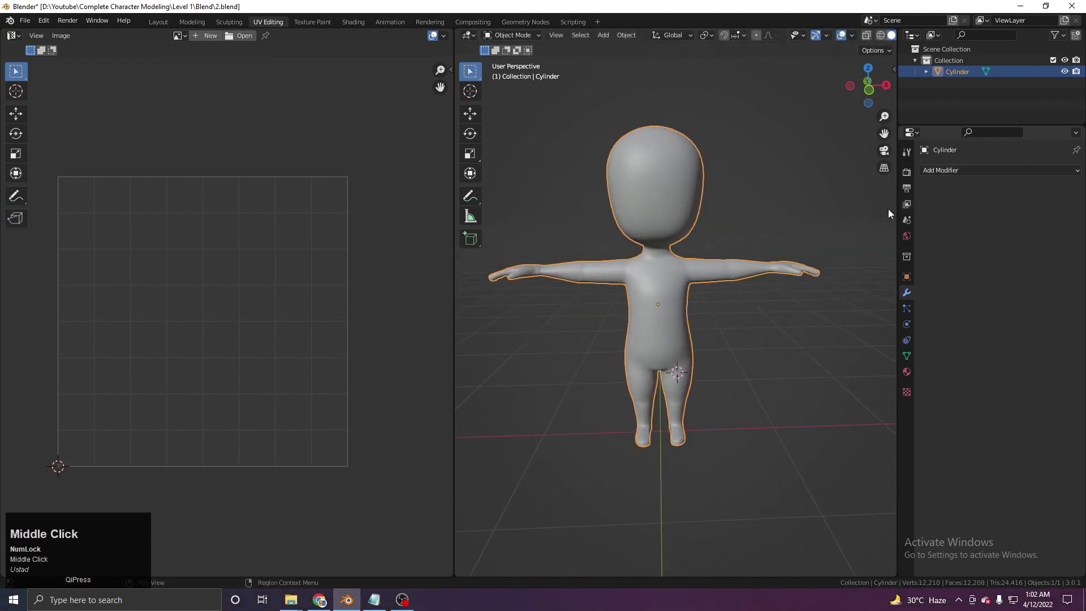
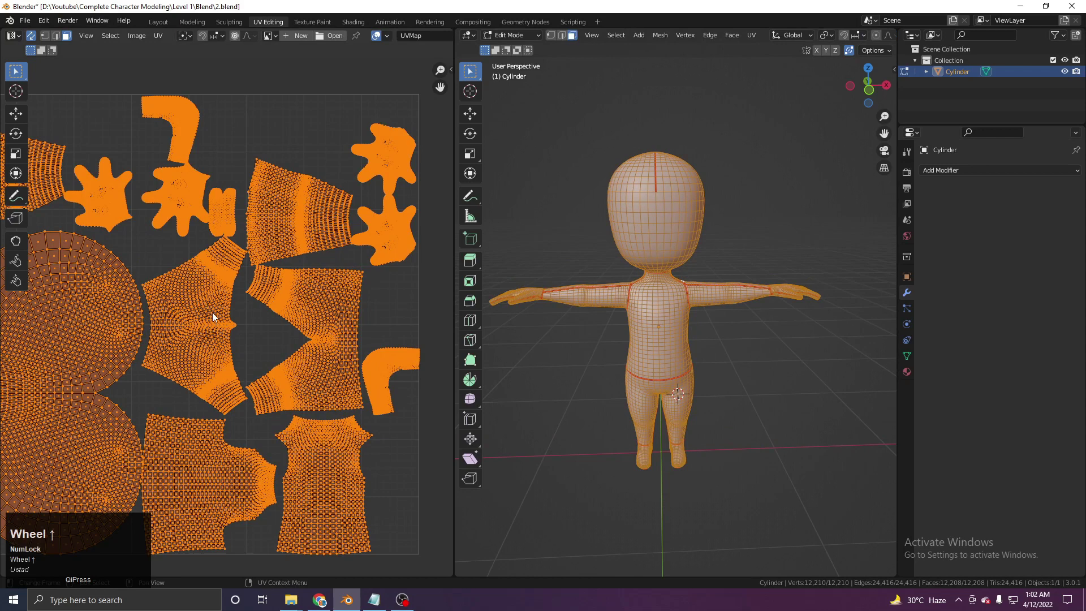
pyautogui.middleClick(282, 236)
# Step: Create a new blank image sized 2048 by 2048 pixels in the UV Editor
pyautogui.press('Tab')
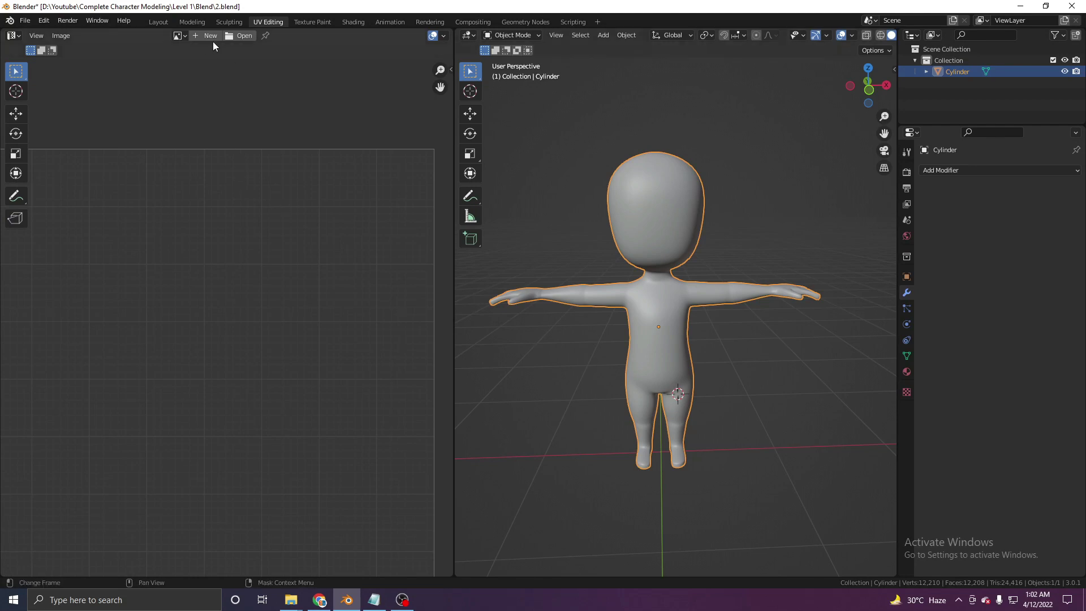
pyautogui.press('Tab')
pyautogui.click(237, 45)
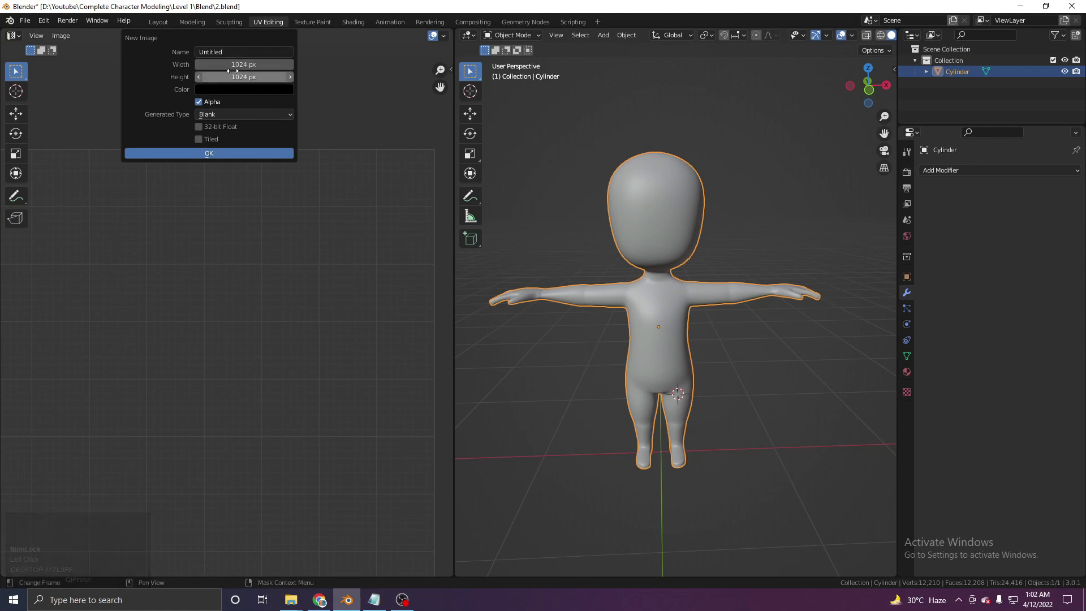
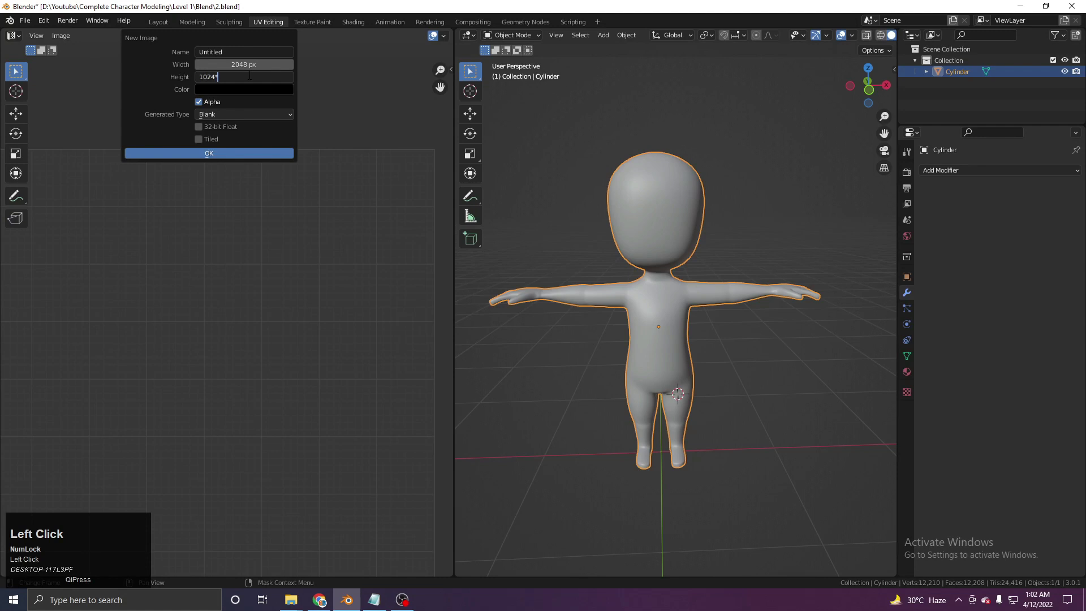
pyautogui.moveTo(236, 96); pyautogui.dragTo(188, 129)
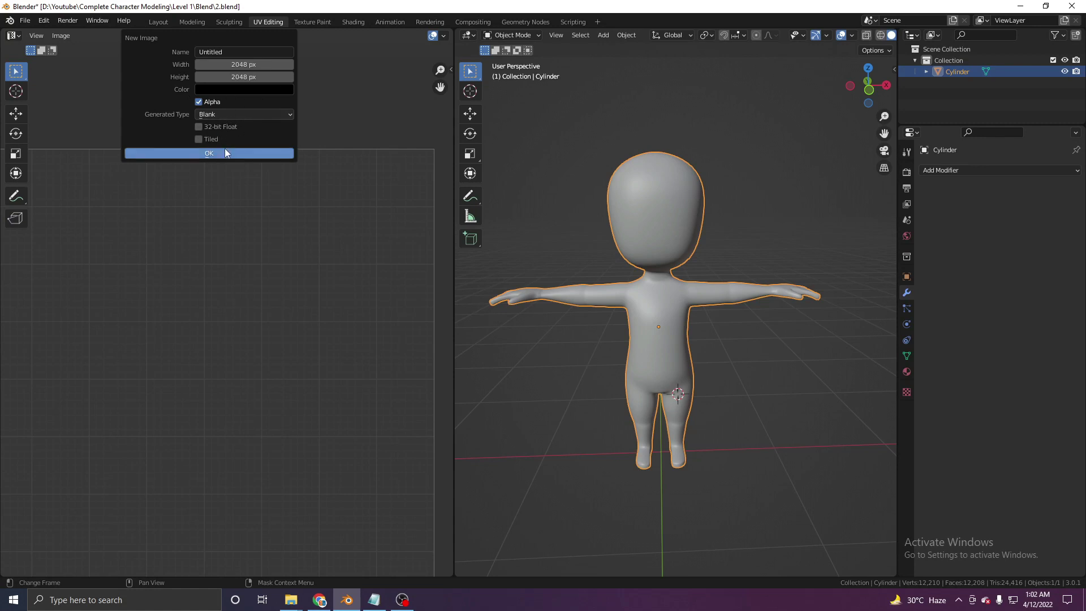
pyautogui.click(228, 154)
# Step: Frame the new image and begin renaming it
pyautogui.scroll(-3)
pyautogui.scroll(3)
pyautogui.middleClick(254, 310)
pyautogui.click(202, 38)
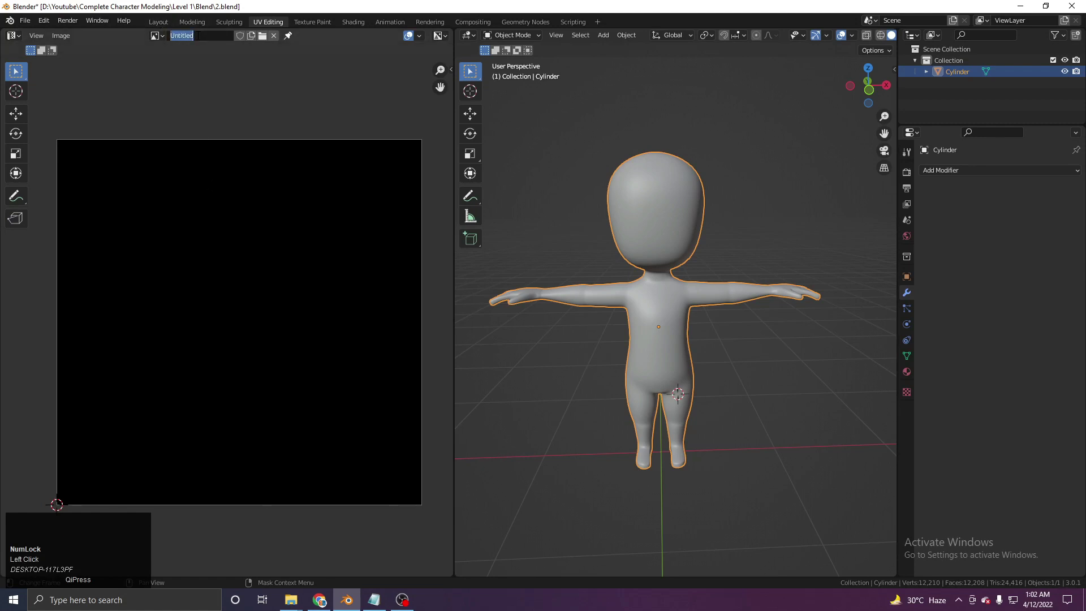
# Step: Name the blank image 'Simple CHarcater Texture', correcting the ending, and confirm it
pyautogui.press('shift+s')
pyautogui.press('shift+i')
pyautogui.write('mple')
pyautogui.press('space')
pyautogui.write('c')
pyautogui.press('shift+c')
pyautogui.press('shift+h')
pyautogui.press('a')
pyautogui.write('rcate')
pyautogui.press('space')
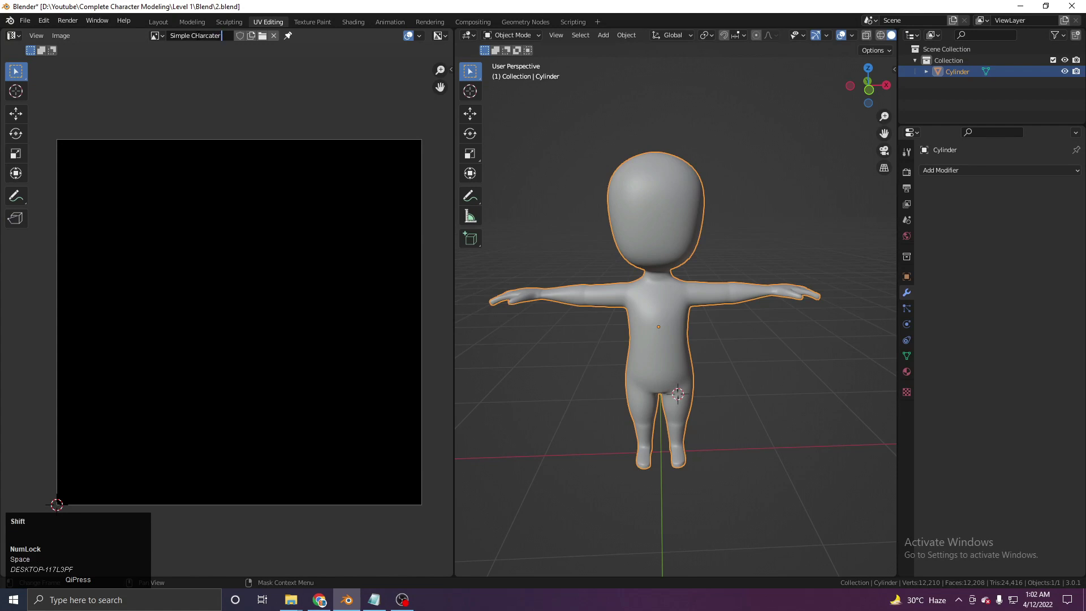
pyautogui.write('t')
pyautogui.press('shift+t')
pyautogui.press('e')
pyautogui.write('xtue')
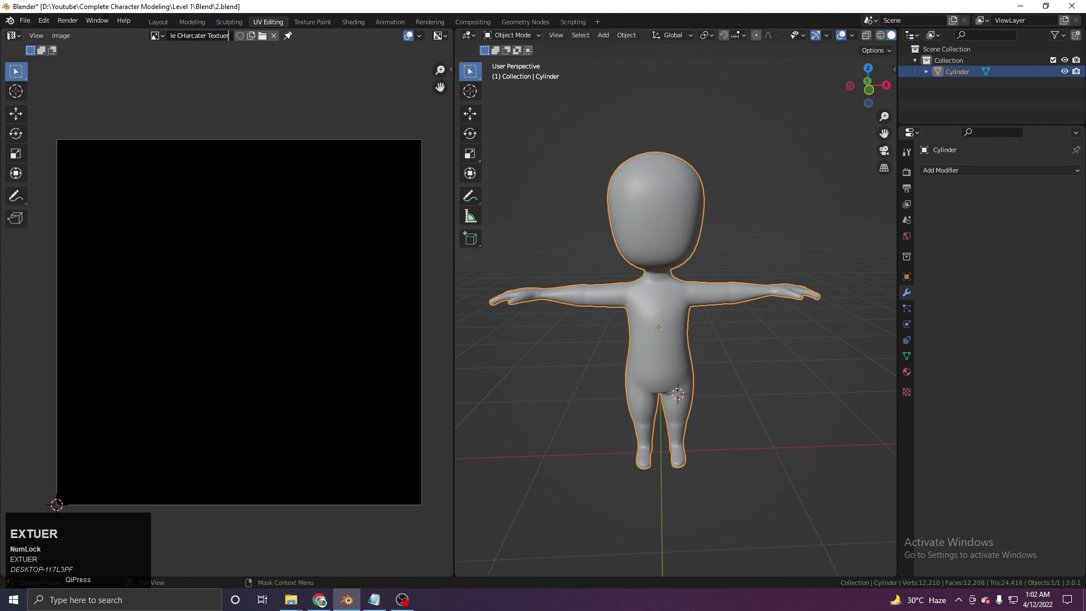
pyautogui.press('Return')
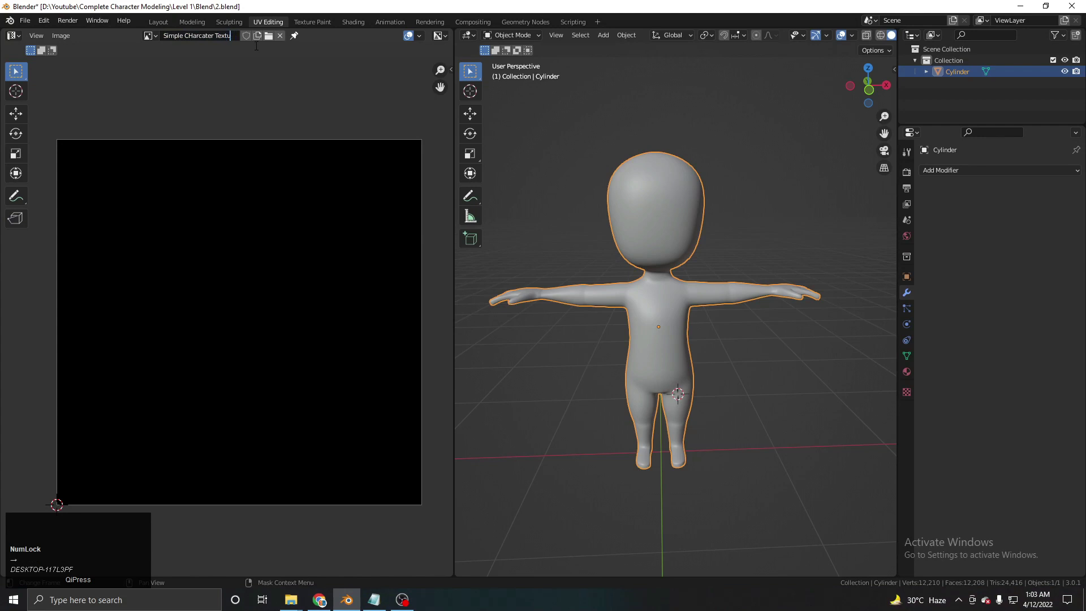
pyautogui.write('ure')
pyautogui.press('Return')
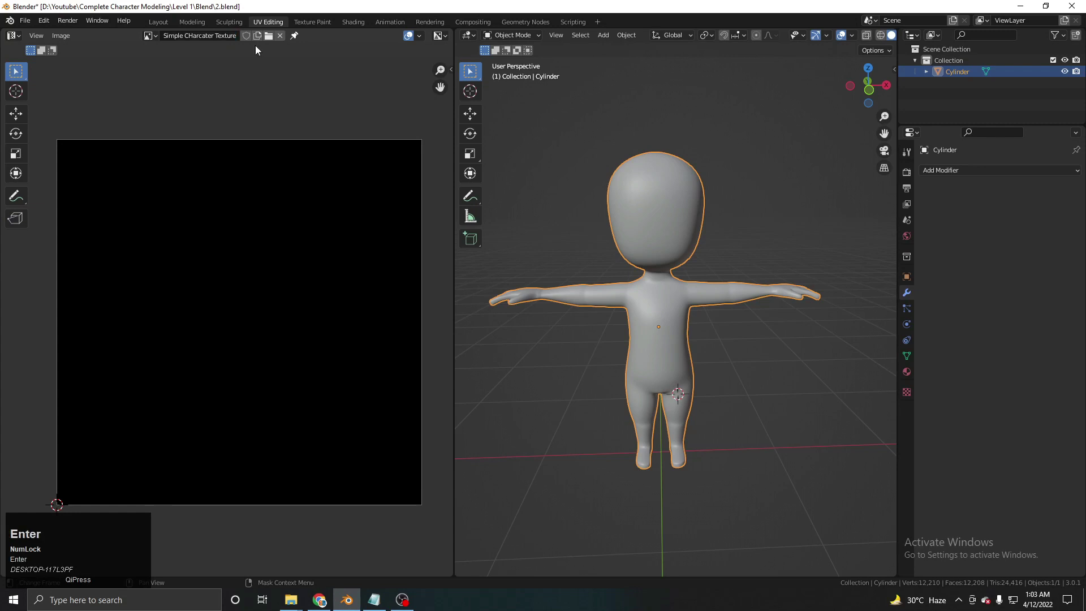
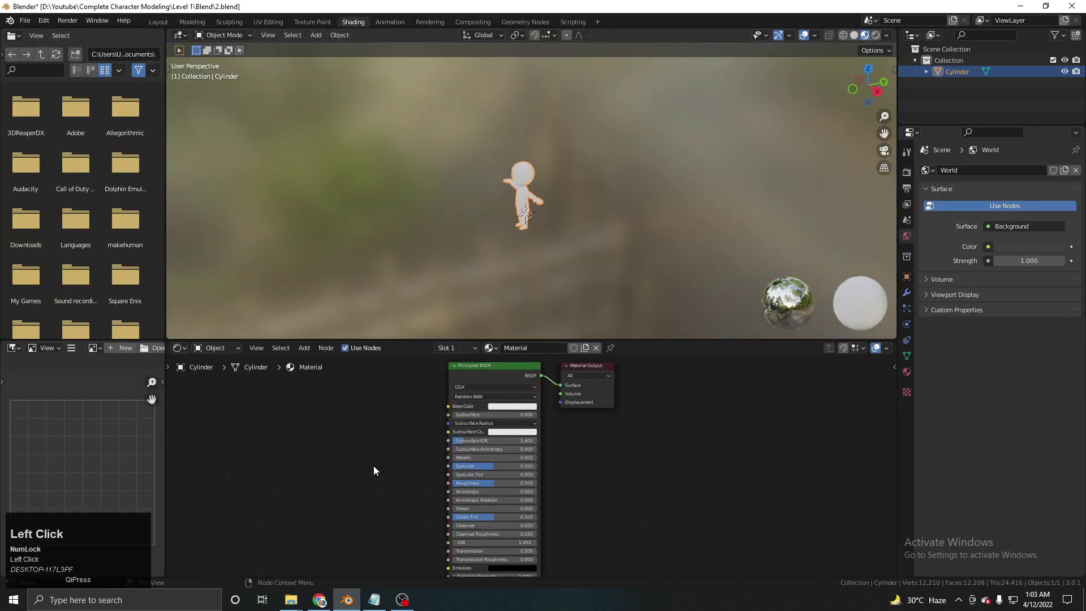
# Step: Frame the character in the Shading workspace viewport
pyautogui.middleClick(427, 402)
pyautogui.click(522, 413)
pyautogui.middleClick(469, 403)
pyautogui.middleClick(569, 200)
pyautogui.scroll(3)
pyautogui.middleClick(606, 216)
pyautogui.middleClick(580, 199)
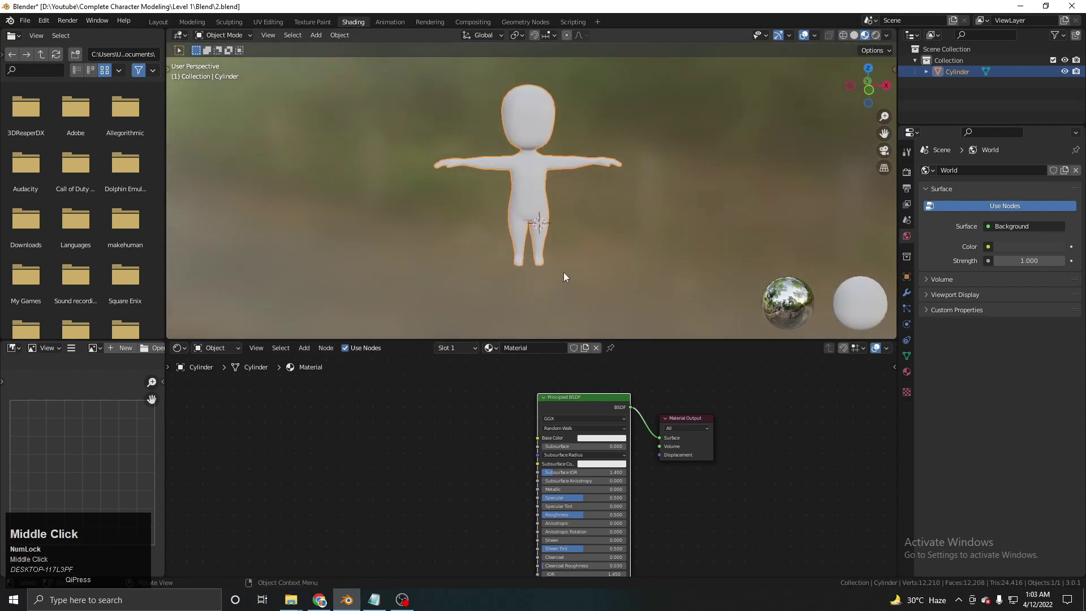
# Step: Check the add-node menu without adding anything, then bring up Edit > Preferences
pyautogui.press('shift+a')
pyautogui.click(458, 442)
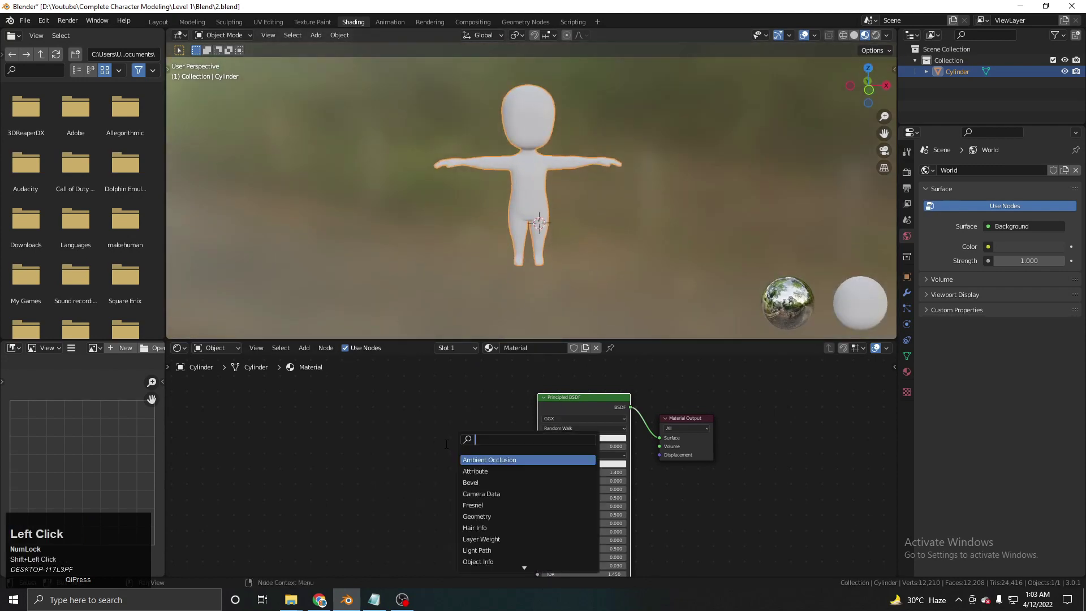
pyautogui.click(416, 460)
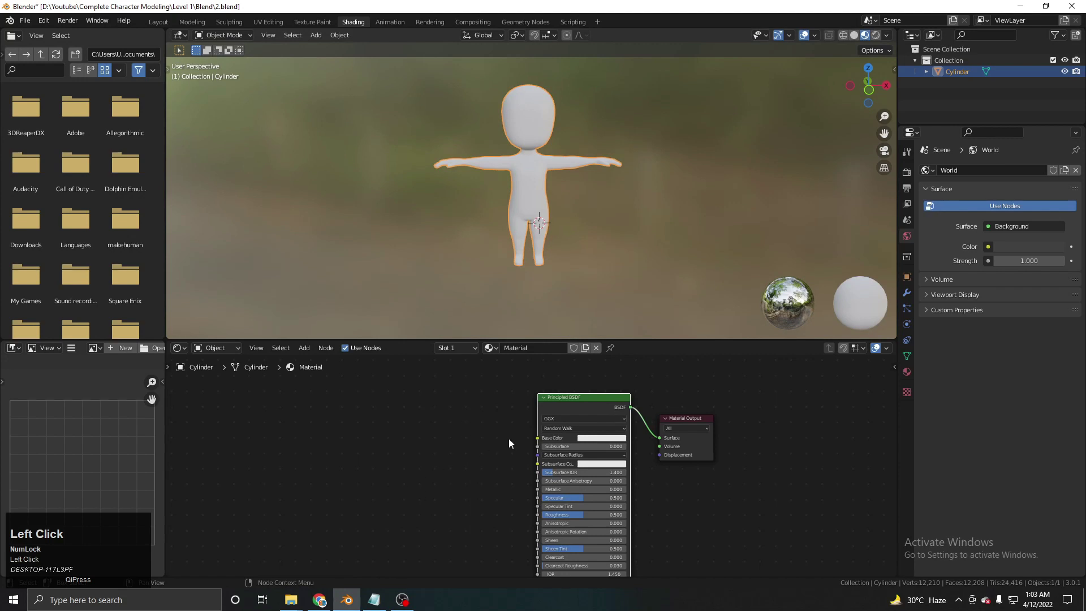
pyautogui.click(47, 23)
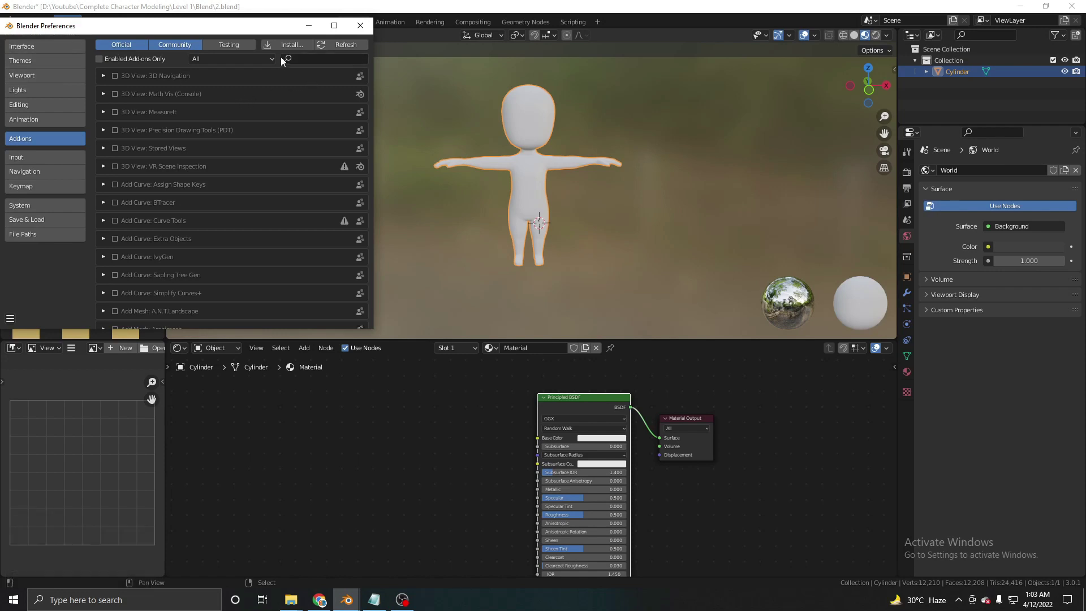
# Step: Search the add-ons for 'node', enable Node Wrangler and close Preferences
pyautogui.click(317, 62)
pyautogui.press('w')
pyautogui.write('node')
pyautogui.click(115, 112)
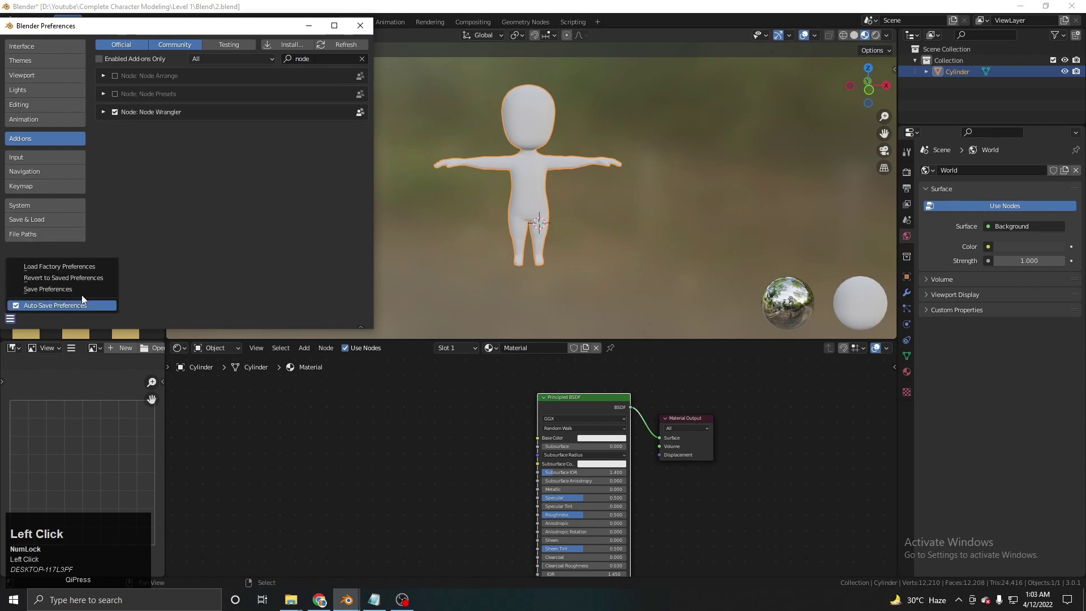
pyautogui.moveTo(378, 48); pyautogui.dragTo(555, 397)
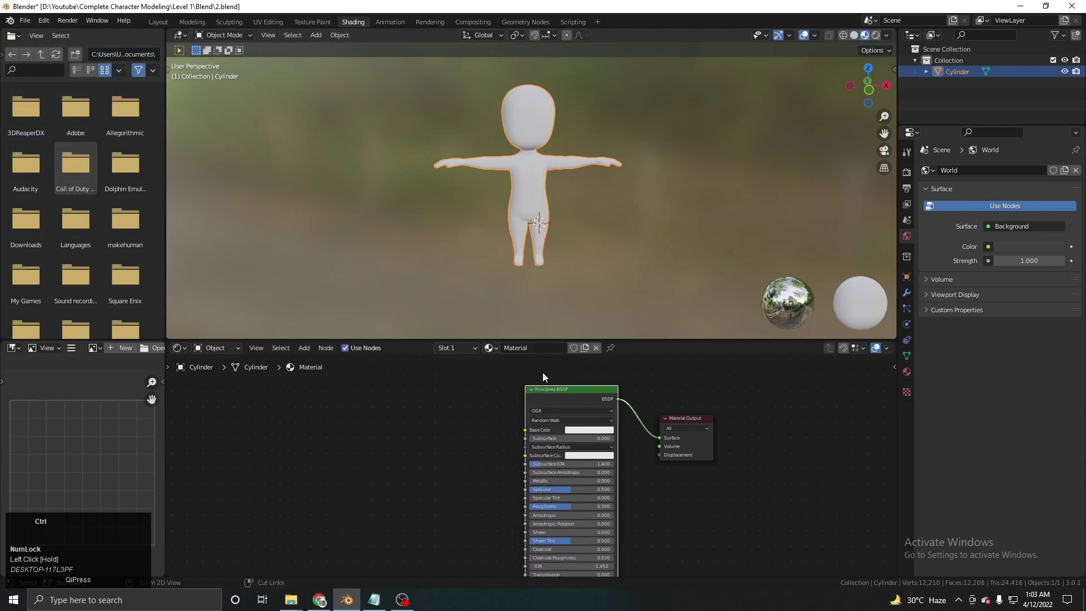
# Step: Add coordinate, mapping and image texture nodes to the Principled BSDF with Ctrl+T and place them
pyautogui.press('ctrl+t')
pyautogui.press('g')
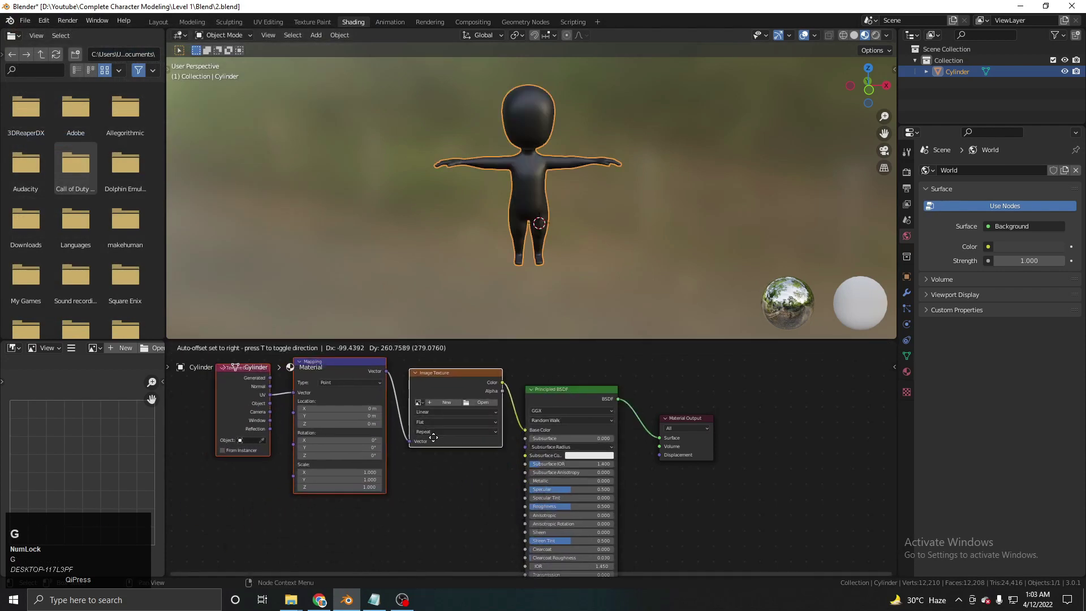
pyautogui.click(378, 440)
pyautogui.middleClick(435, 465)
pyautogui.scroll(3)
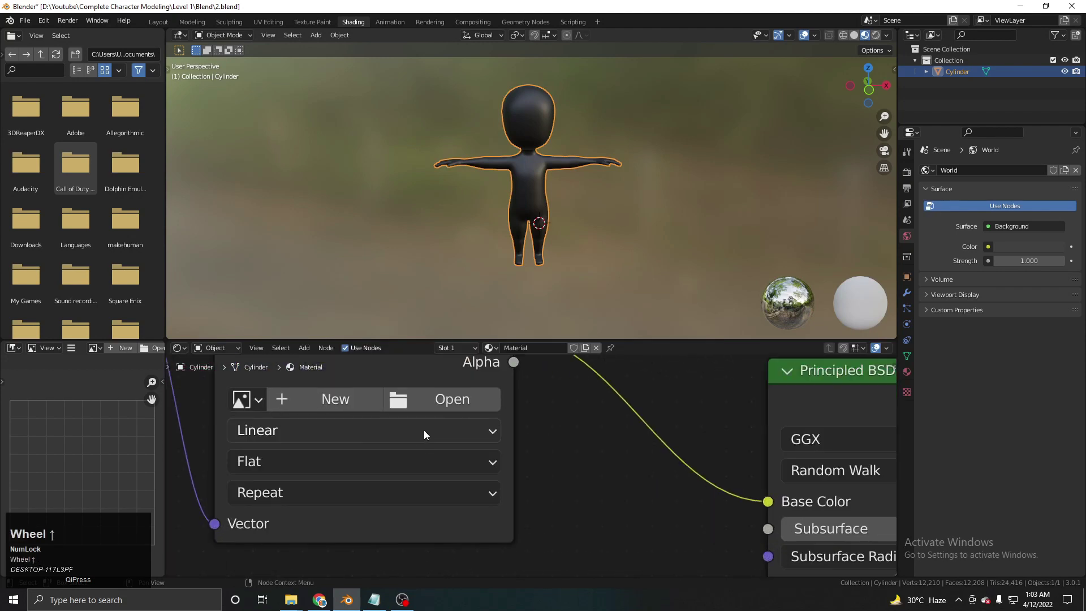
pyautogui.scroll(3)
# Step: Assign Simple CHarcater Texture to the image texture node, turning the character black
pyautogui.click(467, 446)
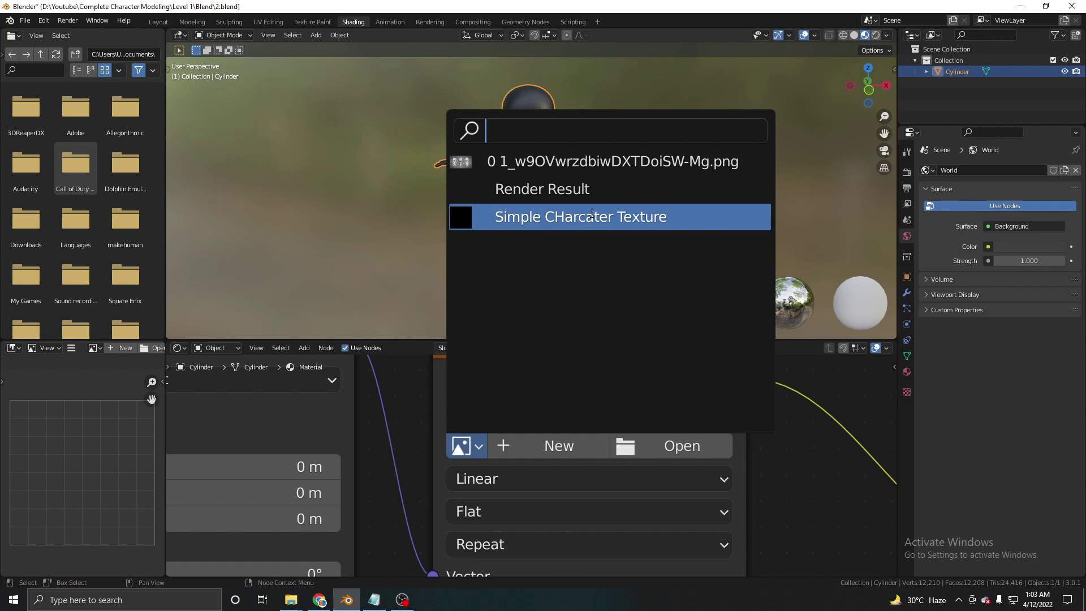
pyautogui.click(656, 360)
pyautogui.scroll(-3)
pyautogui.middleClick(635, 191)
pyautogui.scroll(3)
pyautogui.middleClick(566, 220)
pyautogui.scroll(-3)
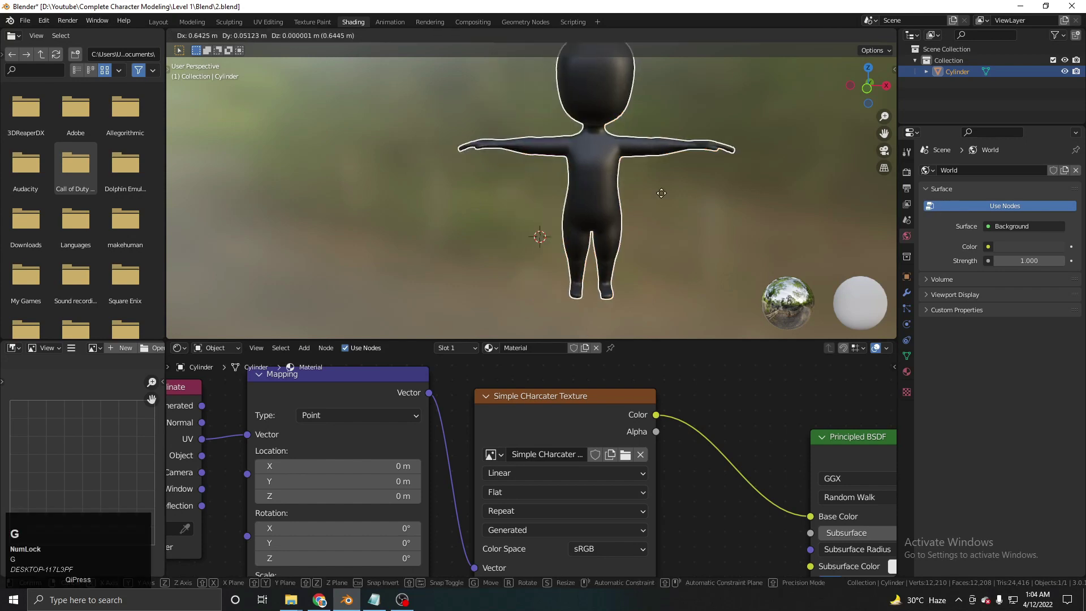
pyautogui.rightClick(510, 207)
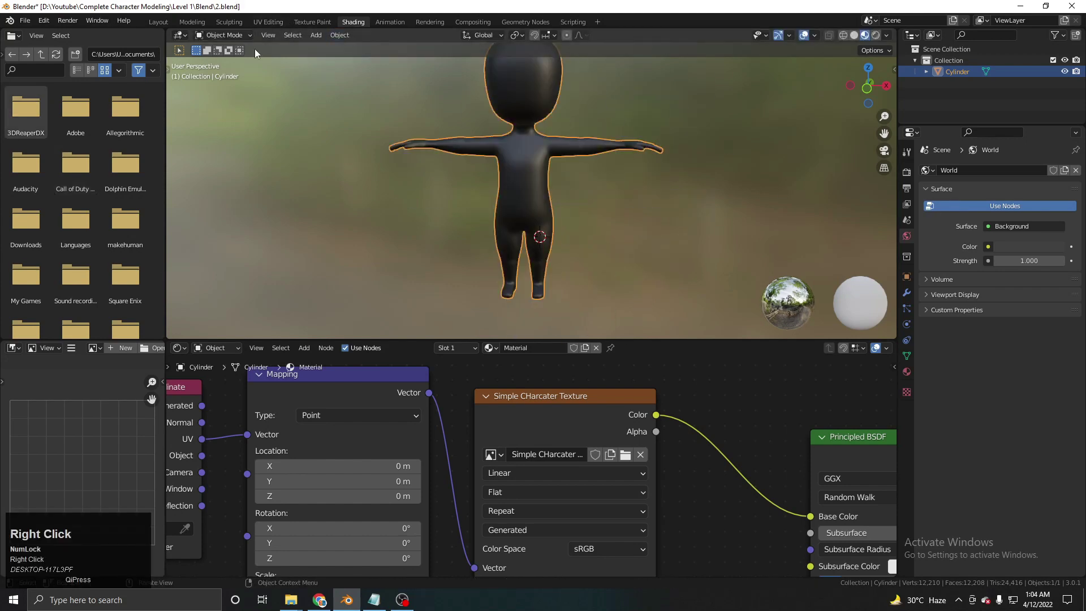
pyautogui.middleClick(539, 177)
pyautogui.middleClick(545, 175)
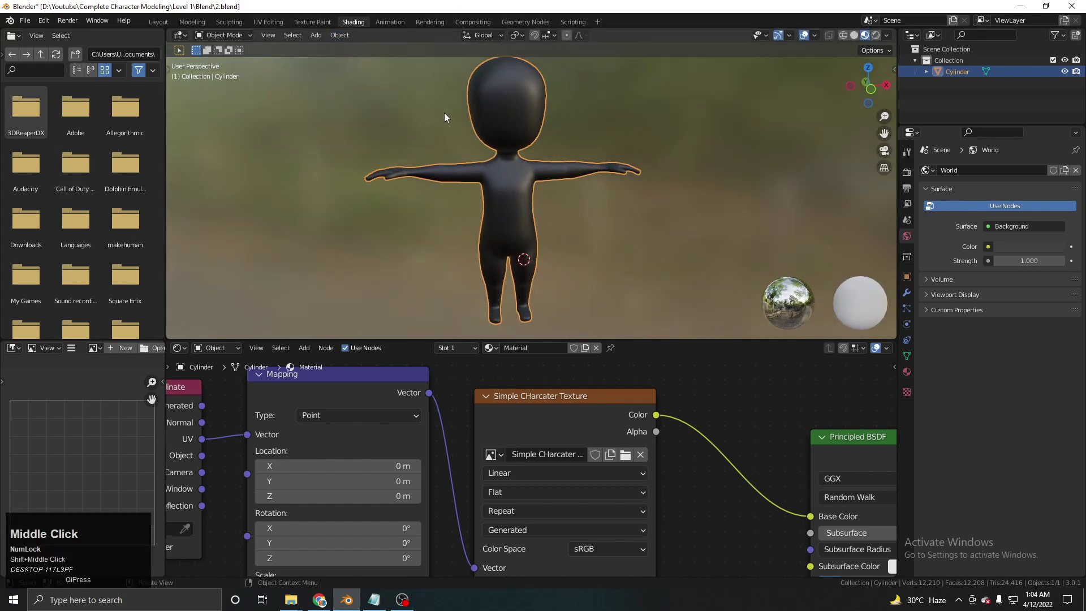
# Step: Switch to the Texture Paint workspace with Simple CHarcater Texture as the single paint image
pyautogui.click(313, 25)
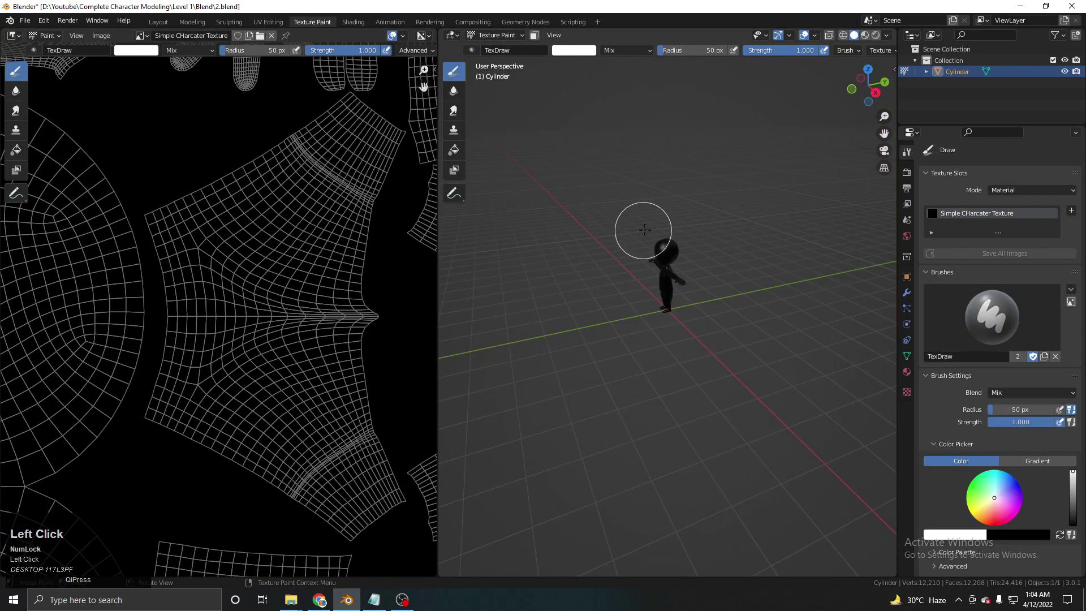
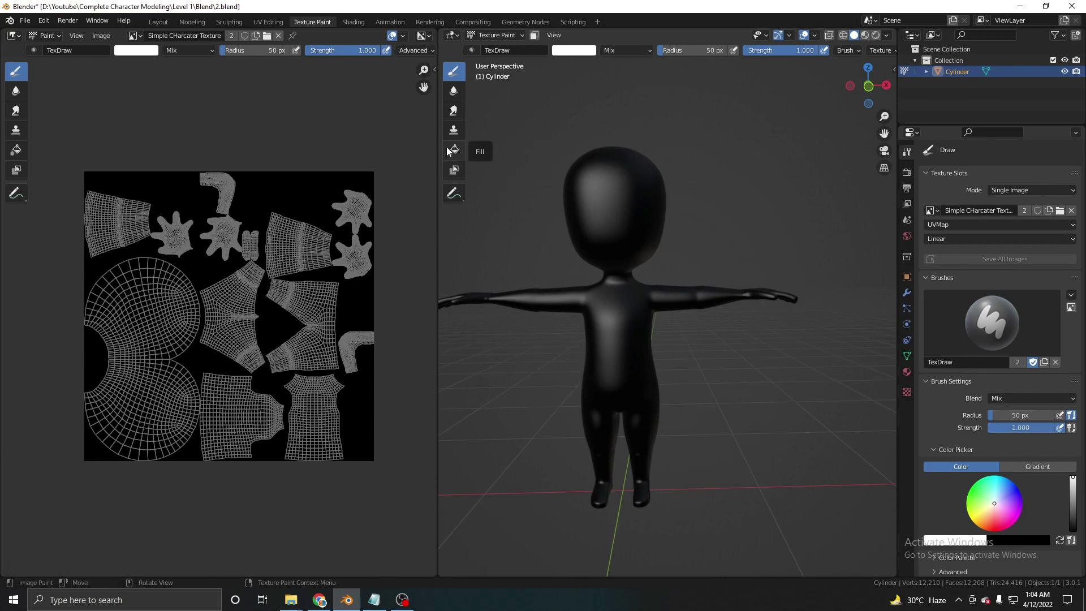
# Step: Set the fill colour to white to paint the whole texture white
pyautogui.click(457, 157)
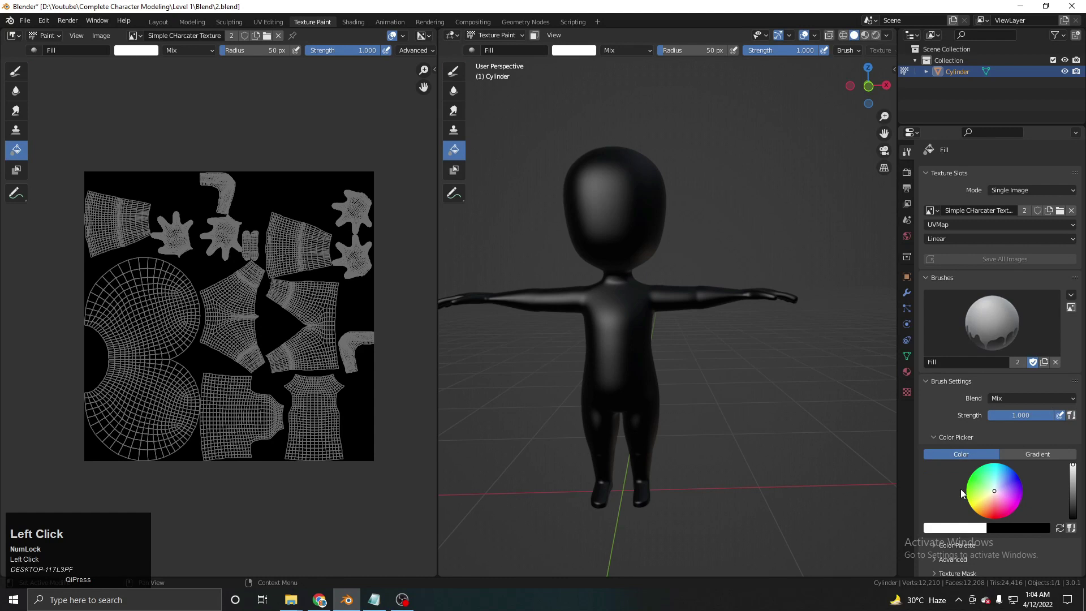
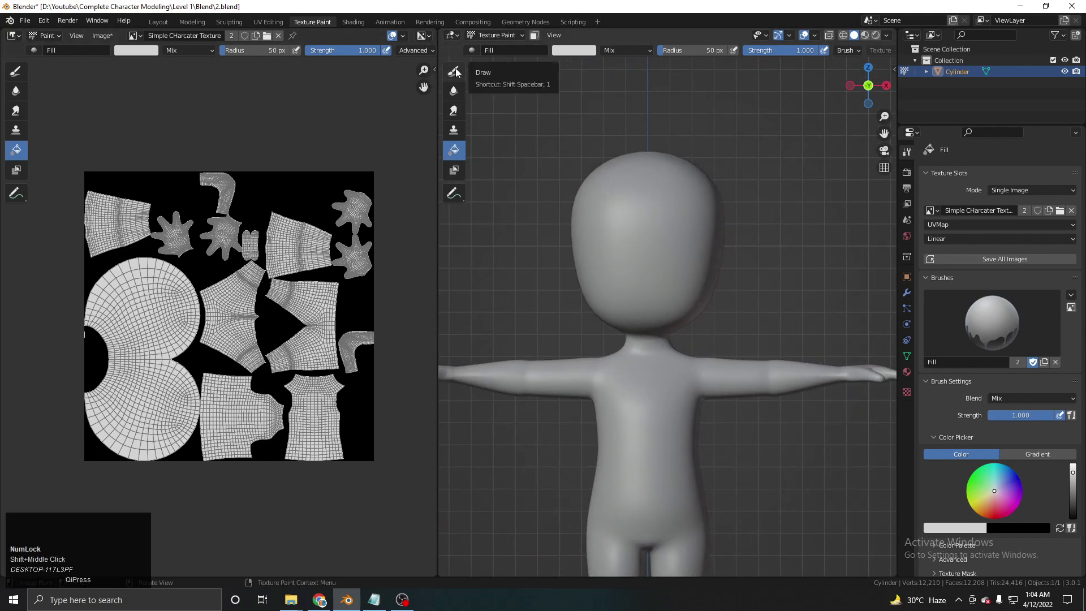
# Step: Choose the freehand Draw brush with black colour and zoom in on the character's head
pyautogui.click(459, 74)
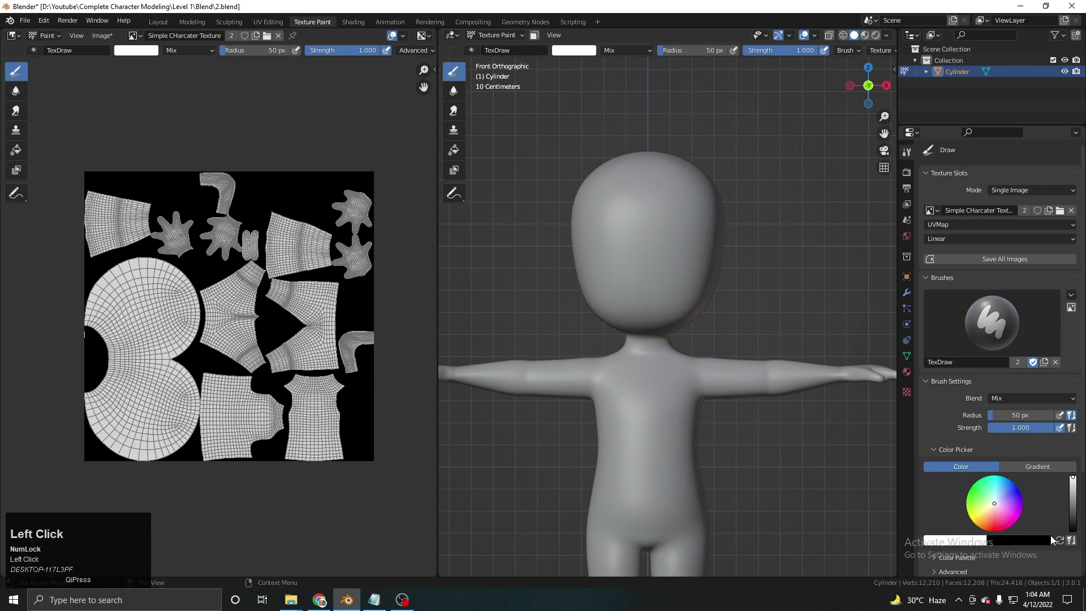
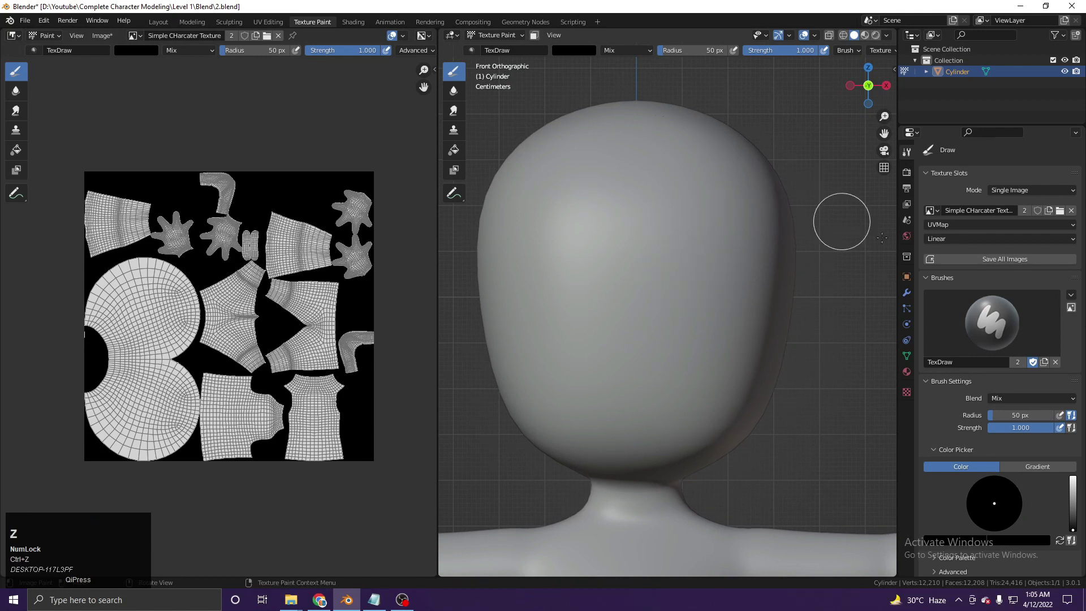
pyautogui.scroll(3)
pyautogui.scroll(-3)
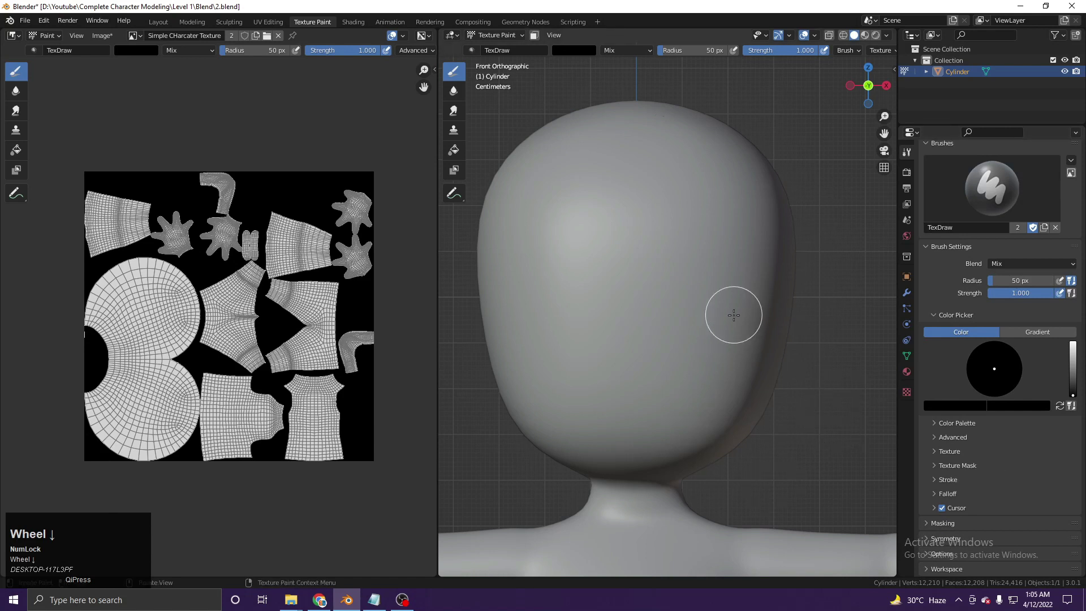
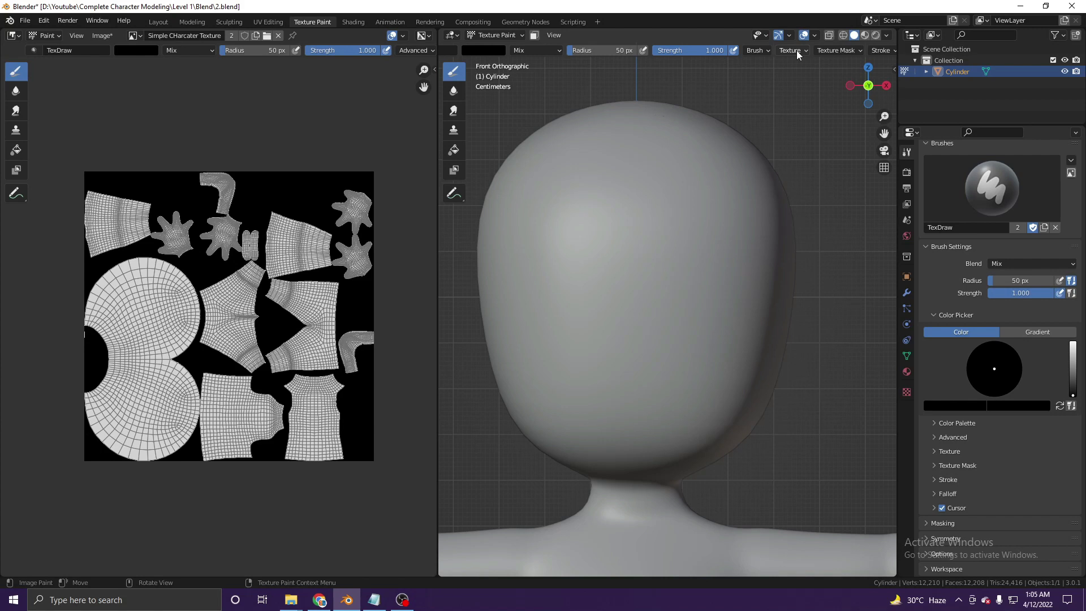
pyautogui.scroll(-3)
pyautogui.scroll(-3)
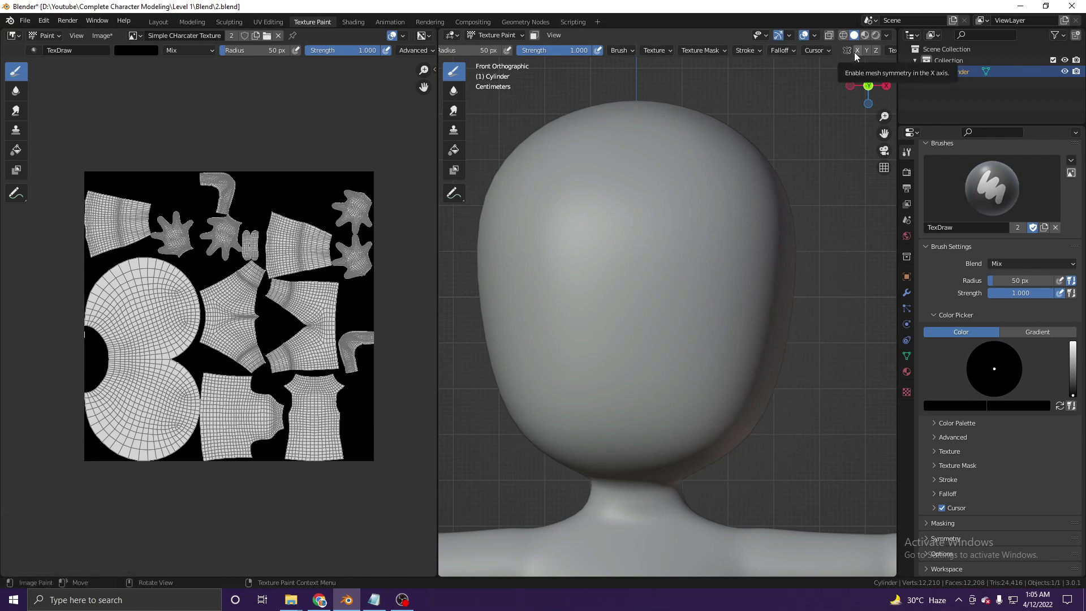
pyautogui.scroll(-3)
pyautogui.scroll(3)
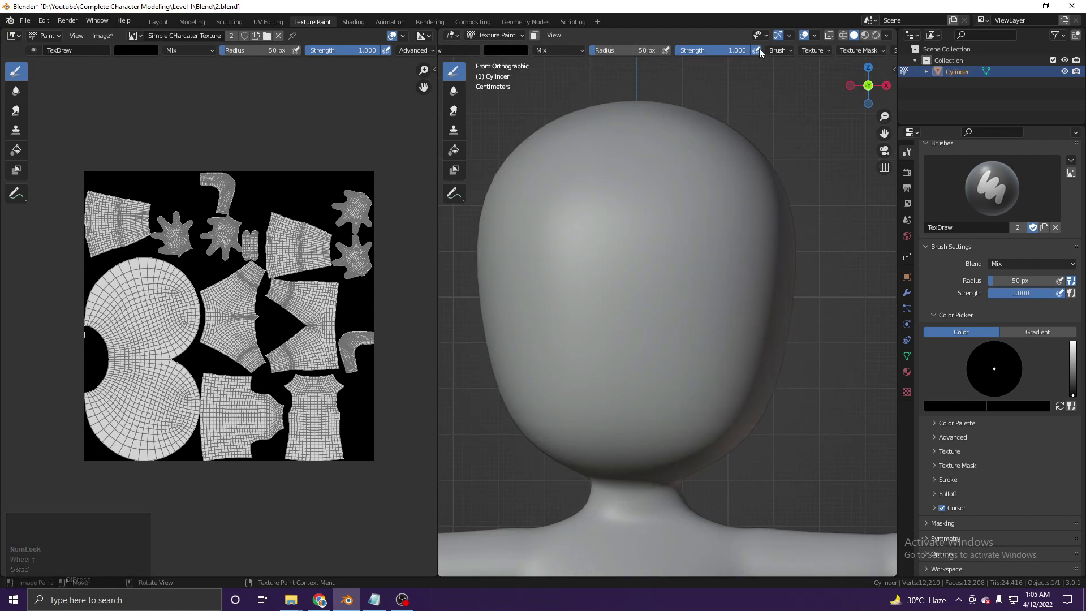
pyautogui.click(779, 54)
pyautogui.scroll(-3)
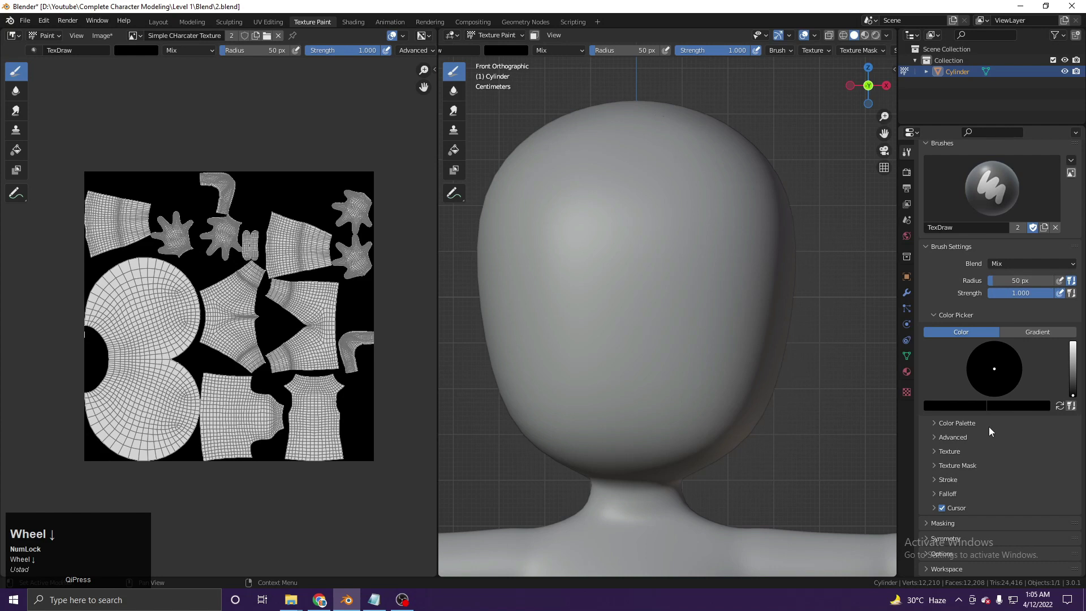
# Step: Review the brush Stroke spacing settings in the tool panel
pyautogui.click(970, 440)
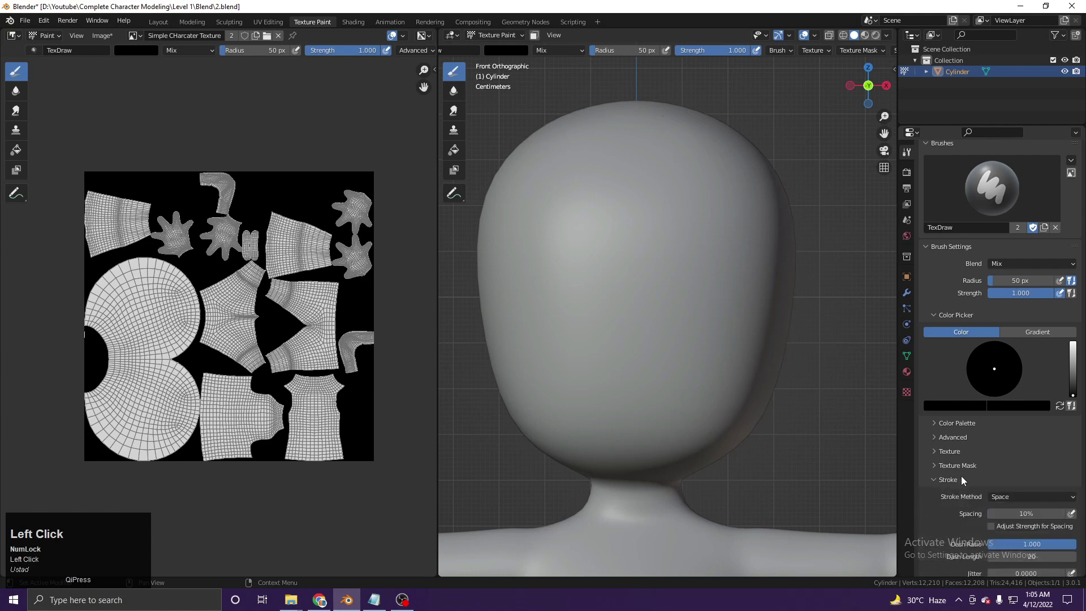
pyautogui.scroll(-3)
pyautogui.scroll(-3)
# Step: Collapse the stroke options and paint two round black eyes on the face, then zoom out
pyautogui.click(964, 399)
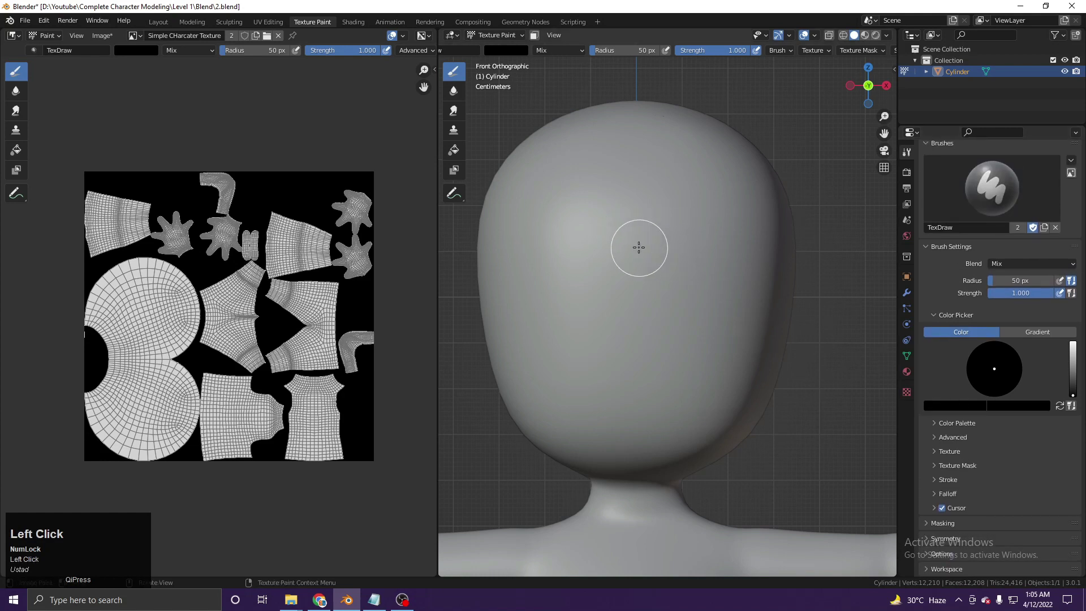
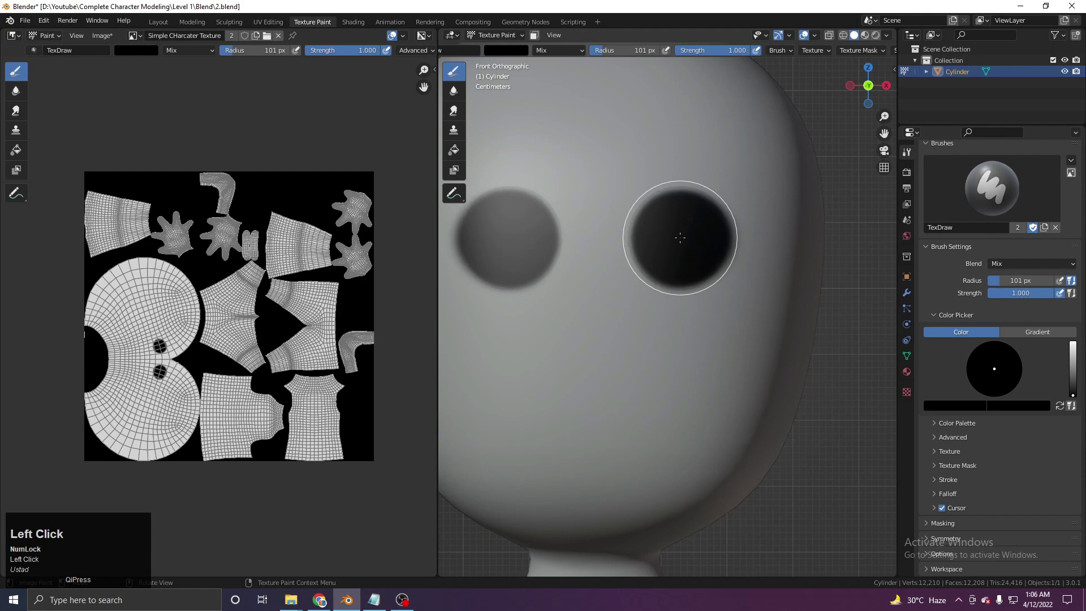
pyautogui.scroll(-3)
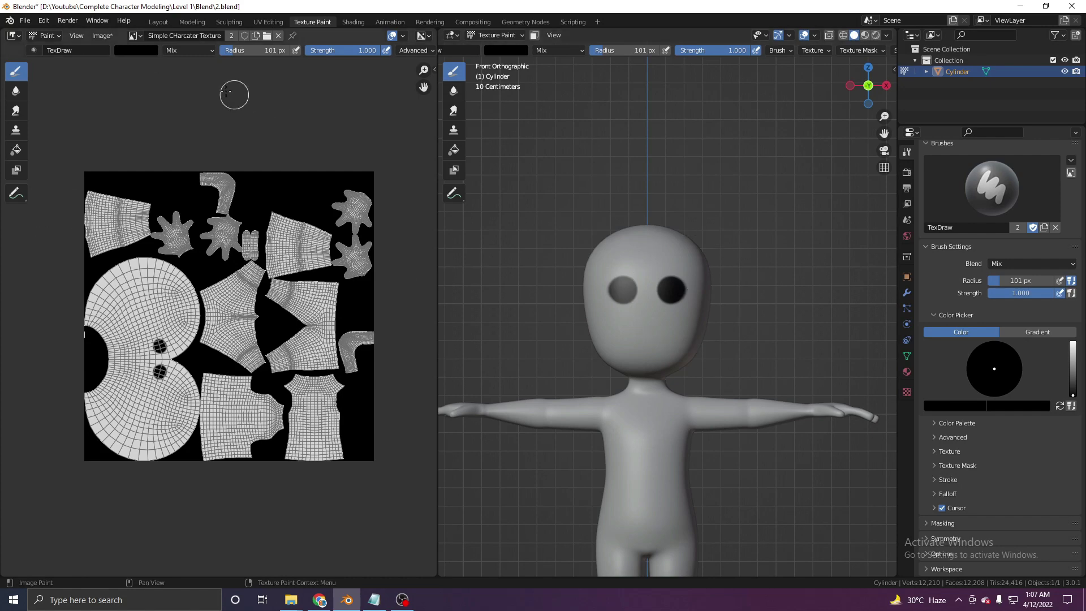
# Step: Save the painted texture as a PNG image on the Desktop via Image > Save As
pyautogui.click(114, 38)
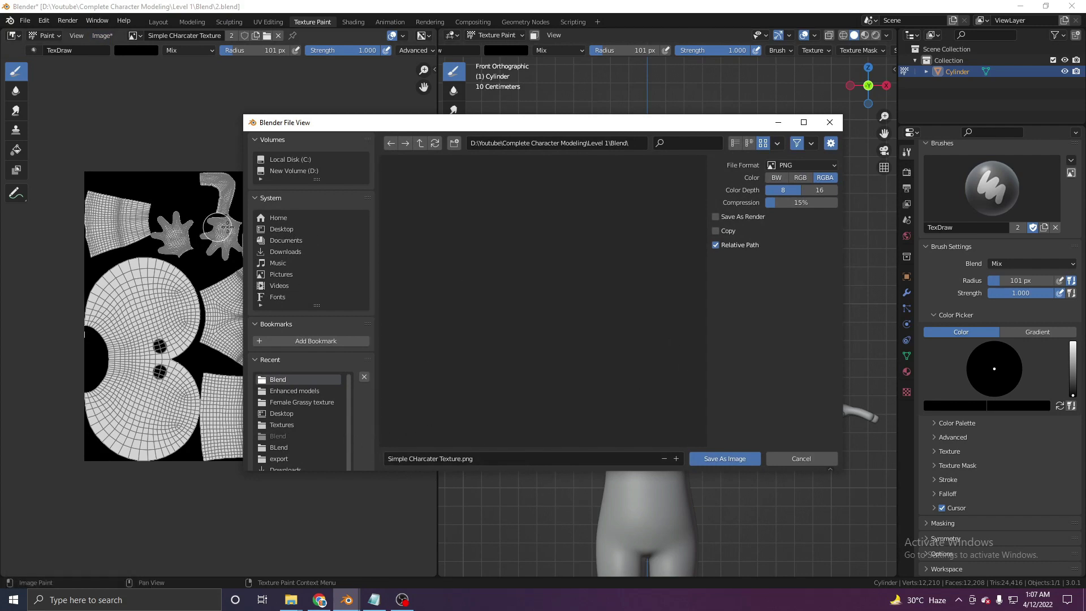
pyautogui.click(295, 231)
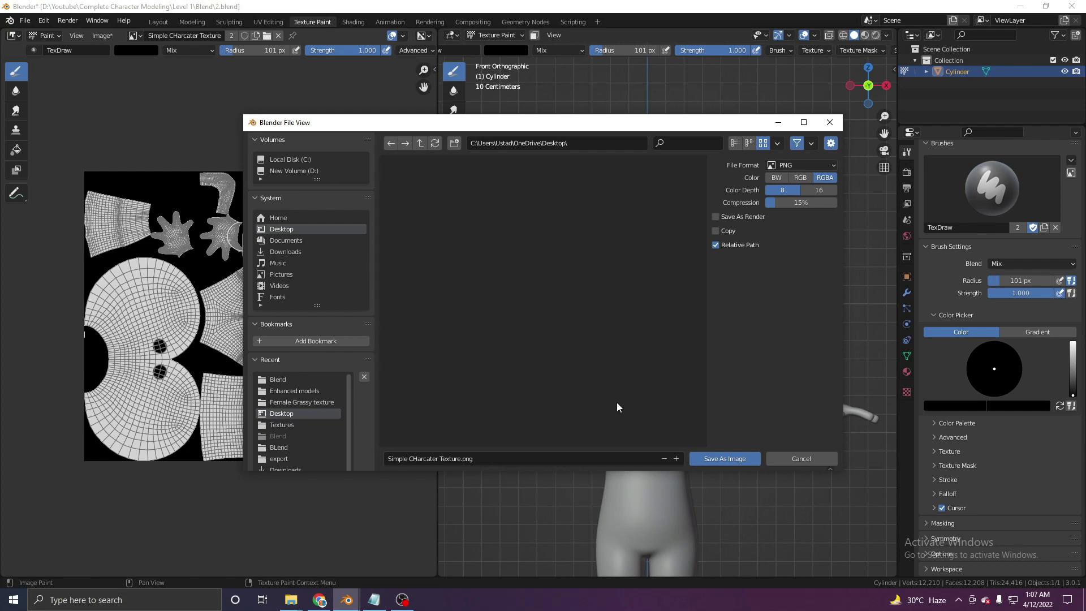
pyautogui.click(719, 460)
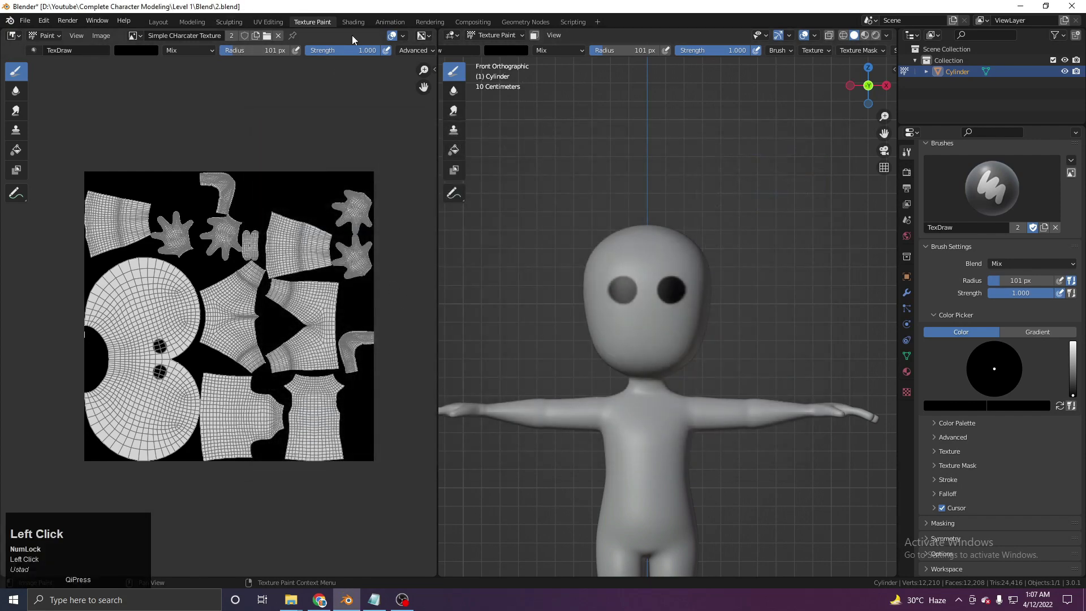
# Step: Return to the Shading workspace and orbit around the white character with its black eyes
pyautogui.click(361, 24)
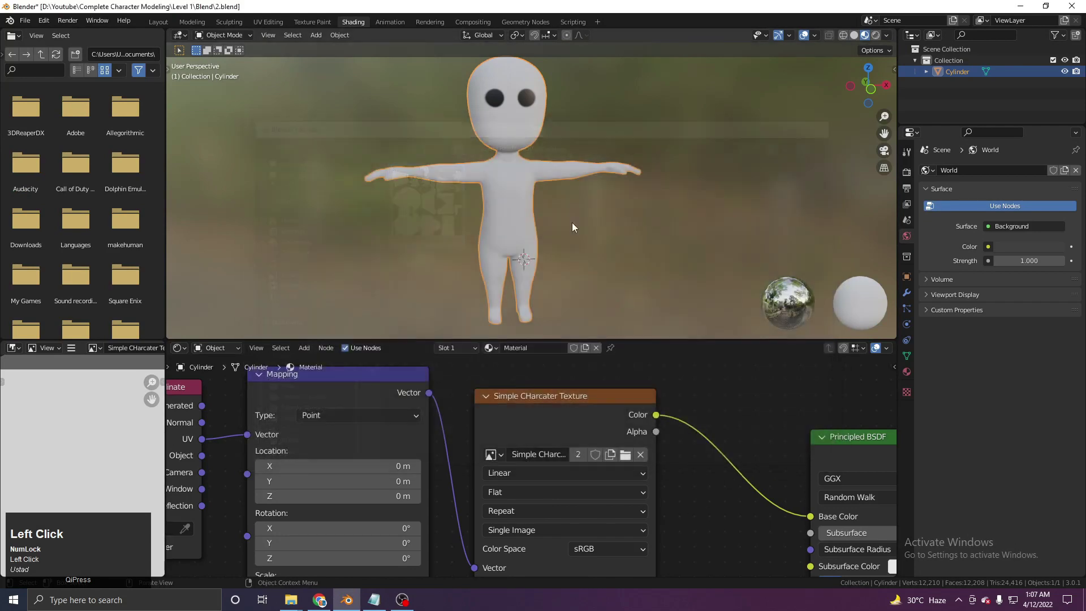
pyautogui.scroll(-3)
pyautogui.middleClick(580, 227)
pyautogui.click(517, 216)
pyautogui.press('g')
pyautogui.rightClick(508, 209)
pyautogui.middleClick(570, 211)
pyautogui.scroll(3)
pyautogui.click(577, 213)
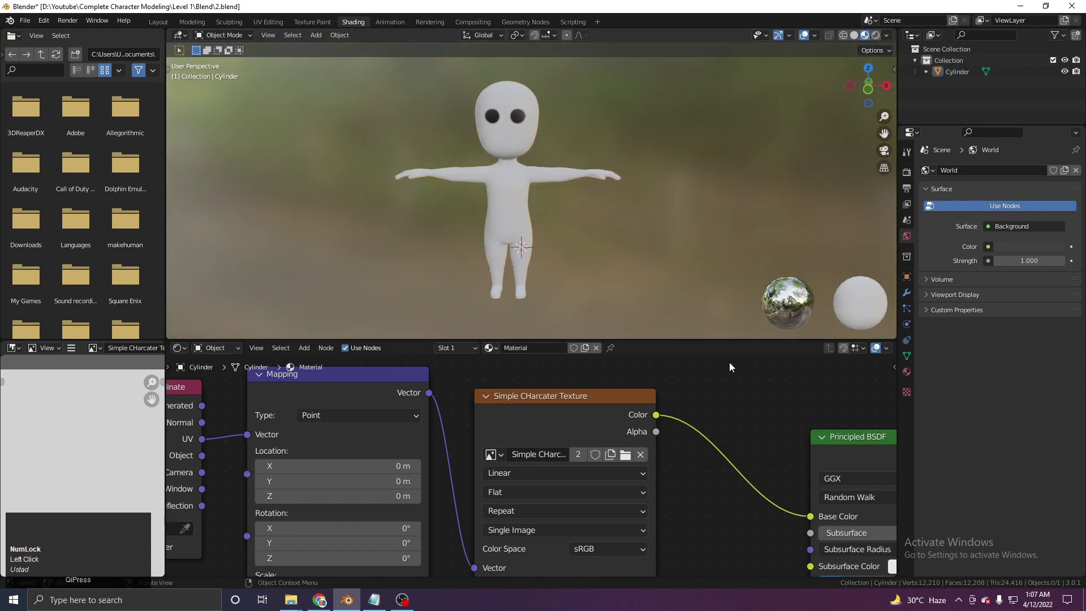
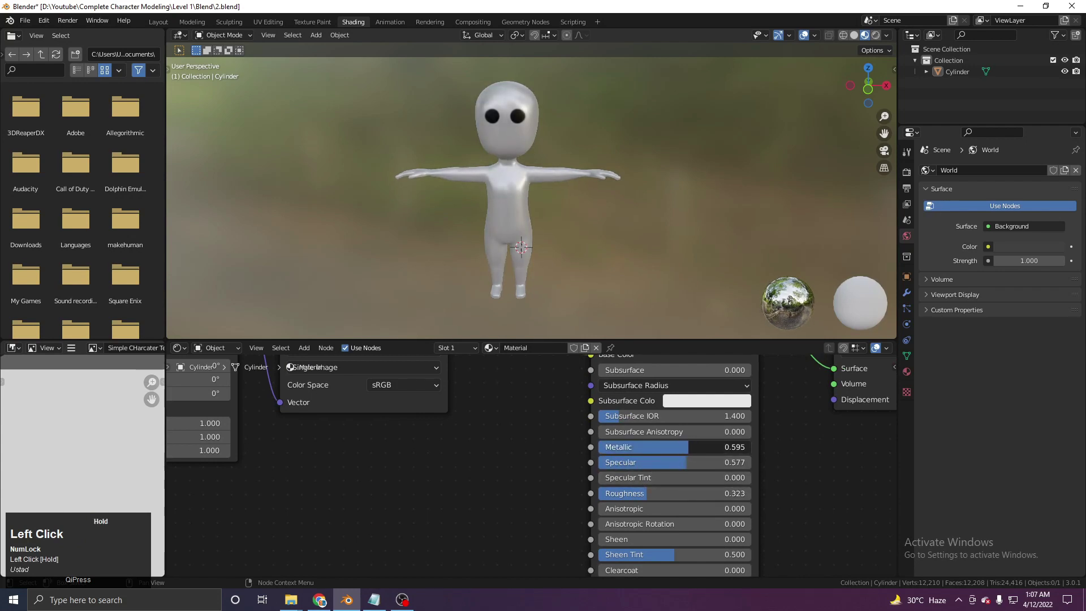
# Step: Frame the whole material node tree in the shader editor
pyautogui.middleClick(642, 254)
pyautogui.scroll(3)
pyautogui.middleClick(557, 232)
pyautogui.scroll(-3)
pyautogui.middleClick(590, 434)
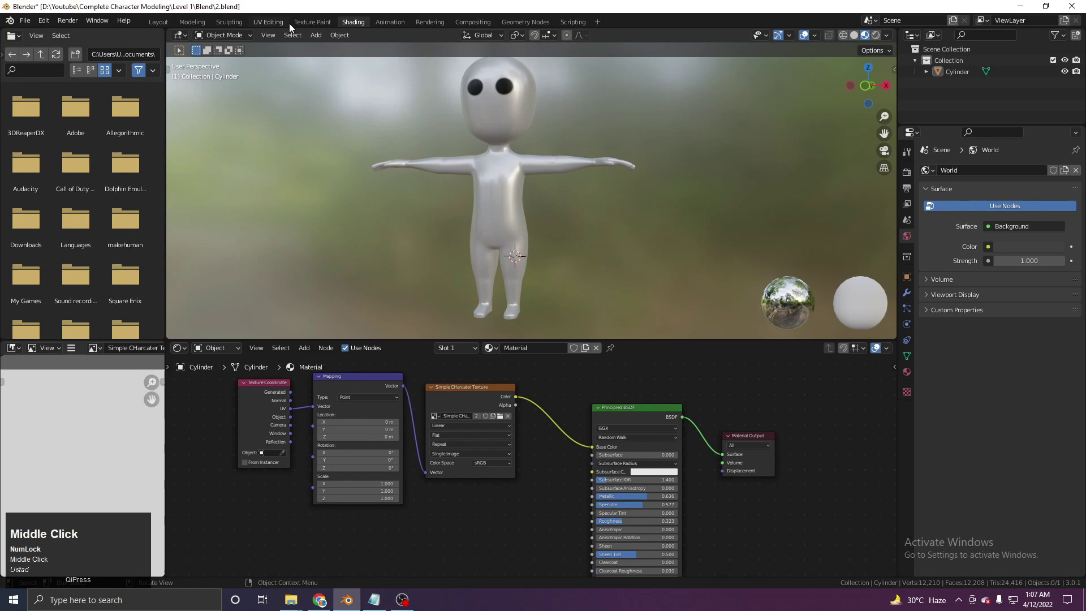
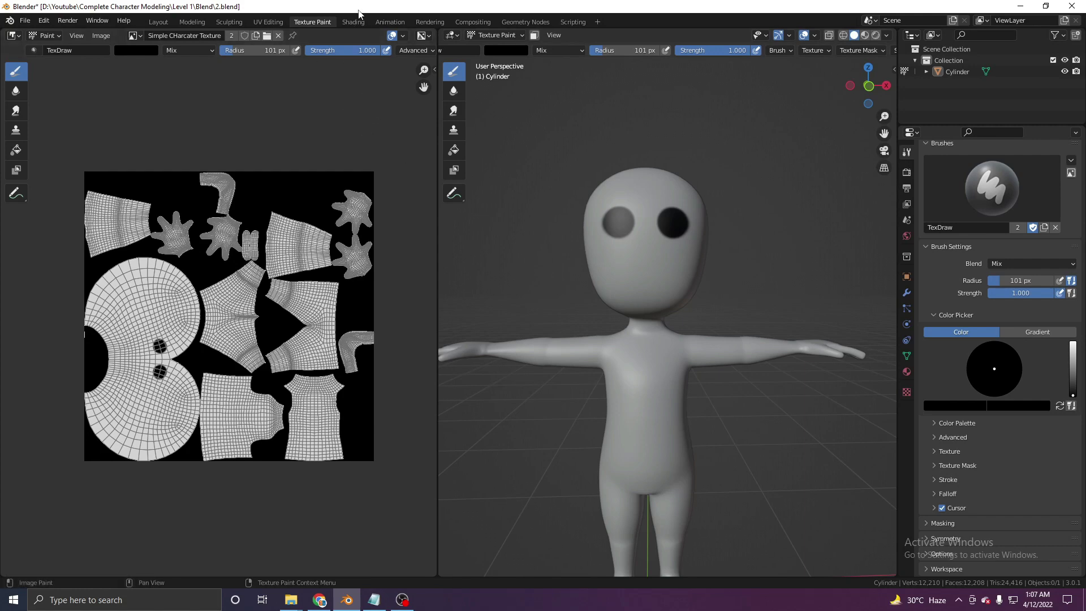
# Step: Orbit the glossy character again to inspect the painted eyes, cancelling an accidental move
pyautogui.click(359, 25)
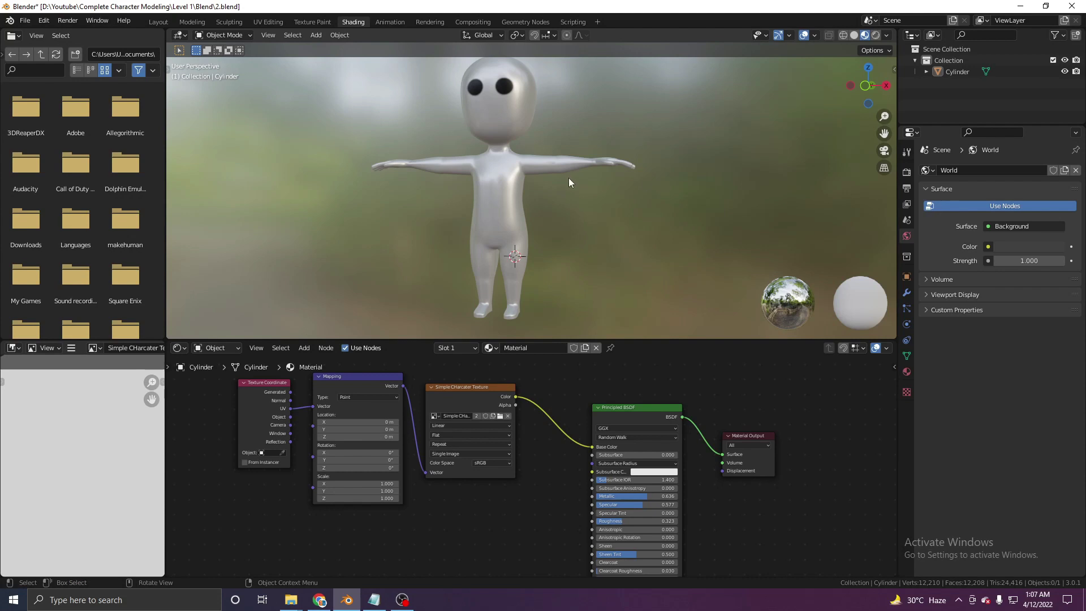
pyautogui.middleClick(577, 213)
pyautogui.middleClick(571, 217)
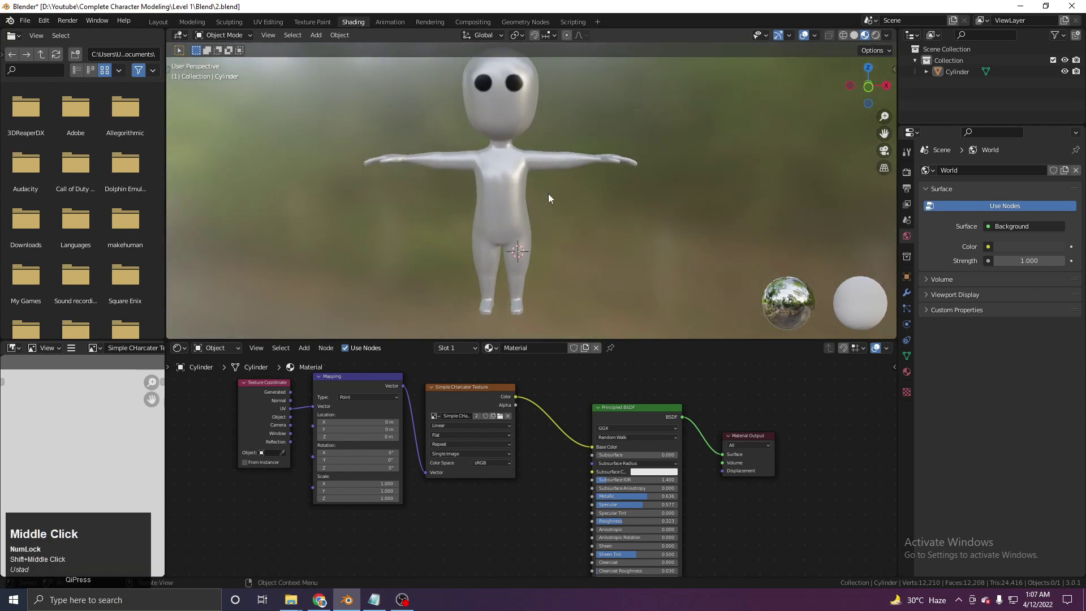
pyautogui.click(506, 227)
pyautogui.press('g')
pyautogui.rightClick(507, 233)
pyautogui.middleClick(527, 233)
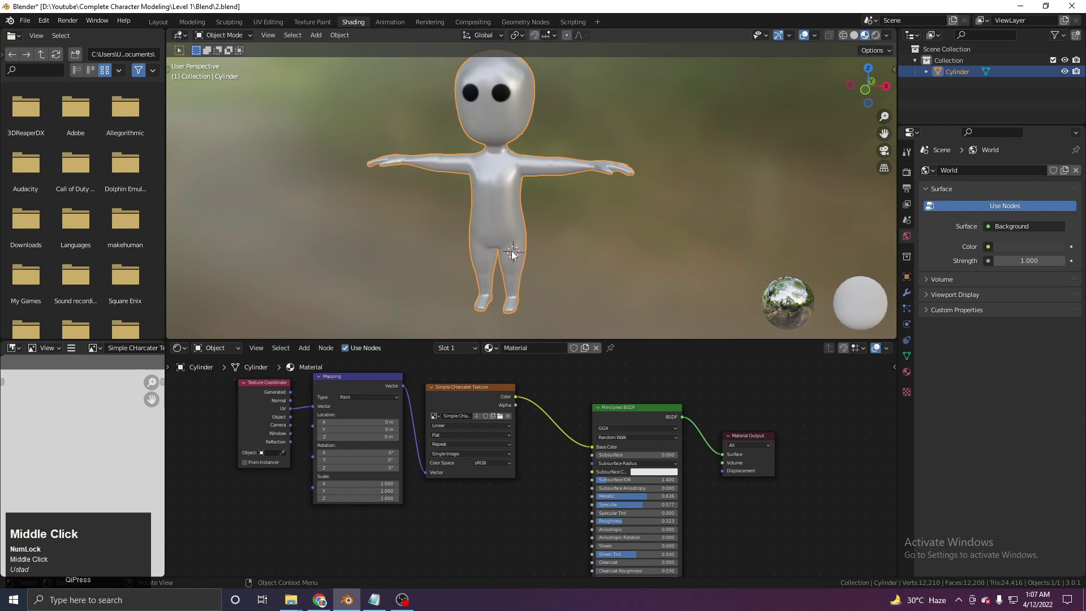